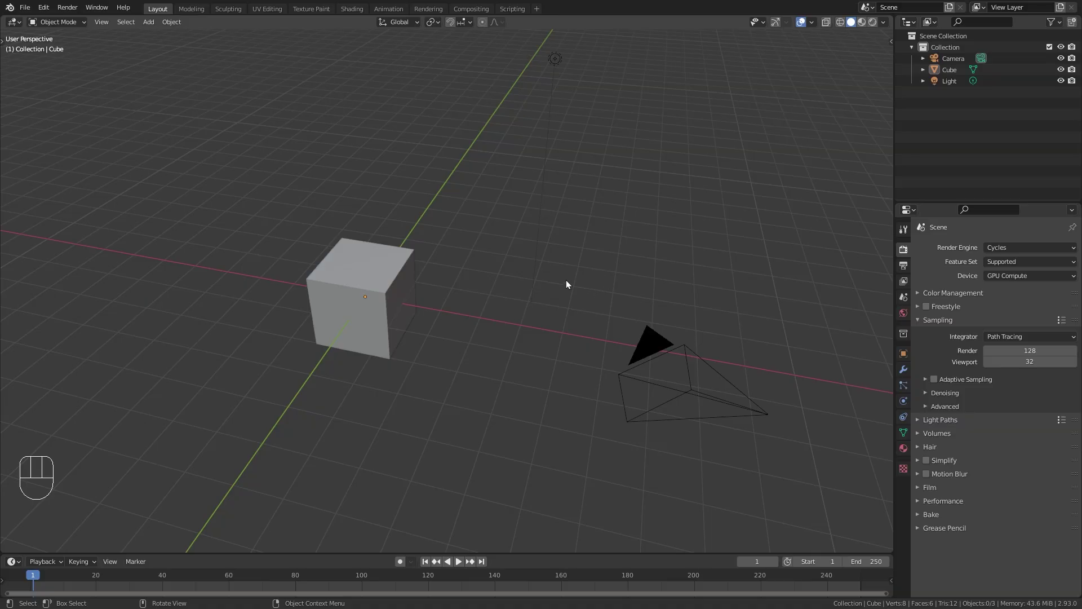
Orbit the view around the default scene with camera, cube and light
{"action": "left_click_drag", "start_coordinate": [498, 268], "coordinate": [628, 254]}
{"action": "left_click_drag", "start_coordinate": [687, 232], "coordinate": [609, 258]}
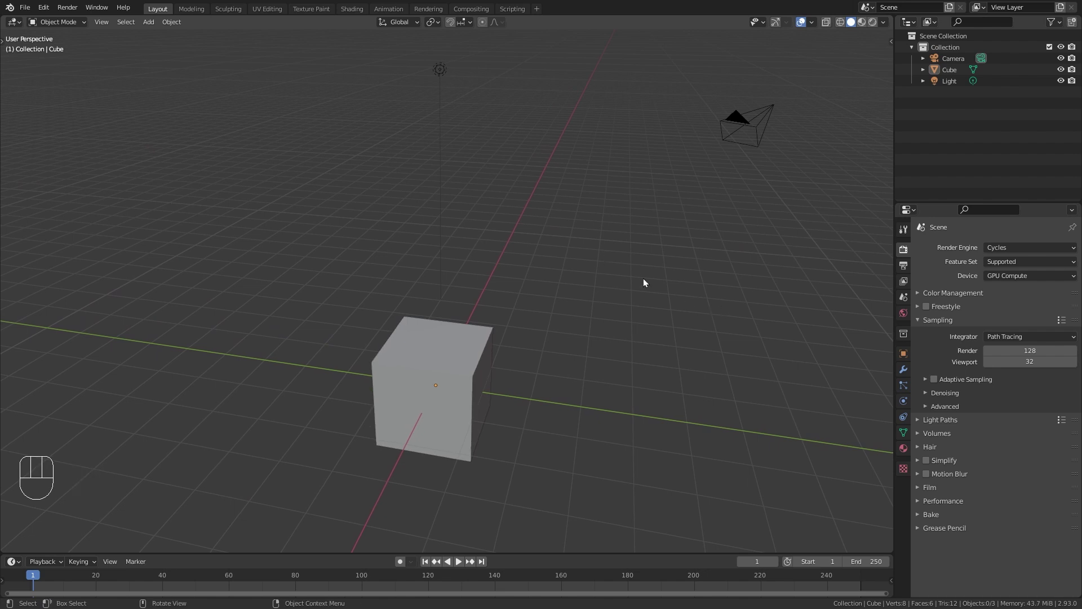
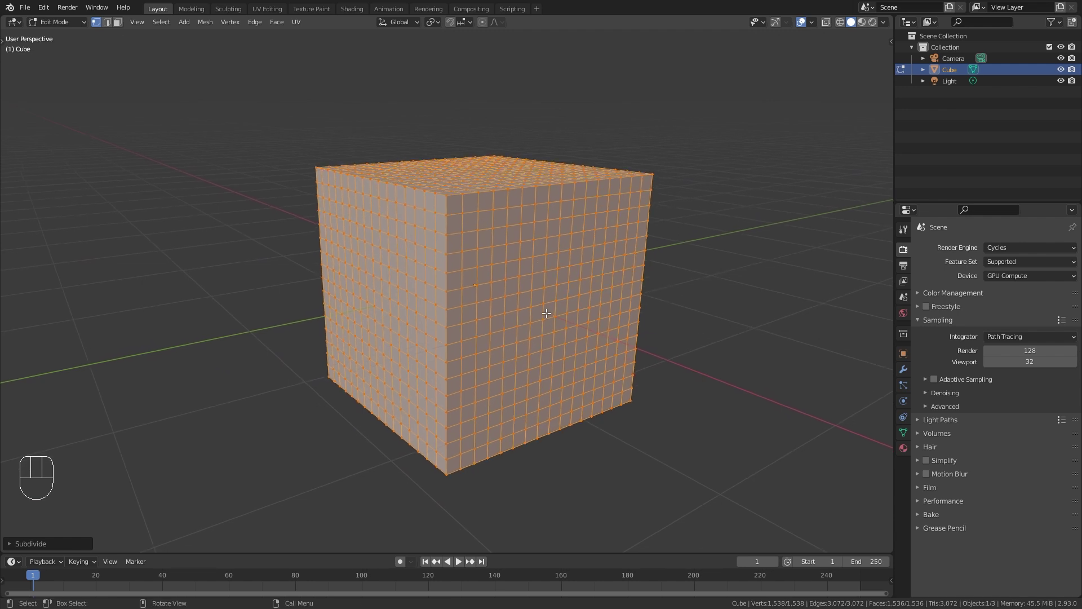
Add a lattice and scale it up to enclose the cube
{"action": "key", "text": "Tab"}
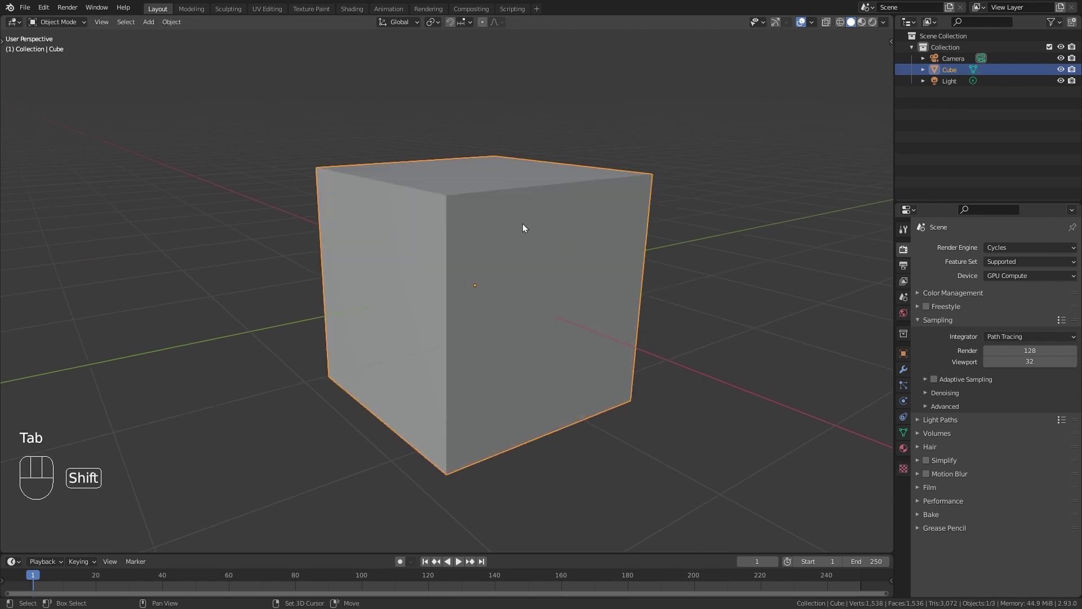
{"action": "key", "text": "shift+a"}
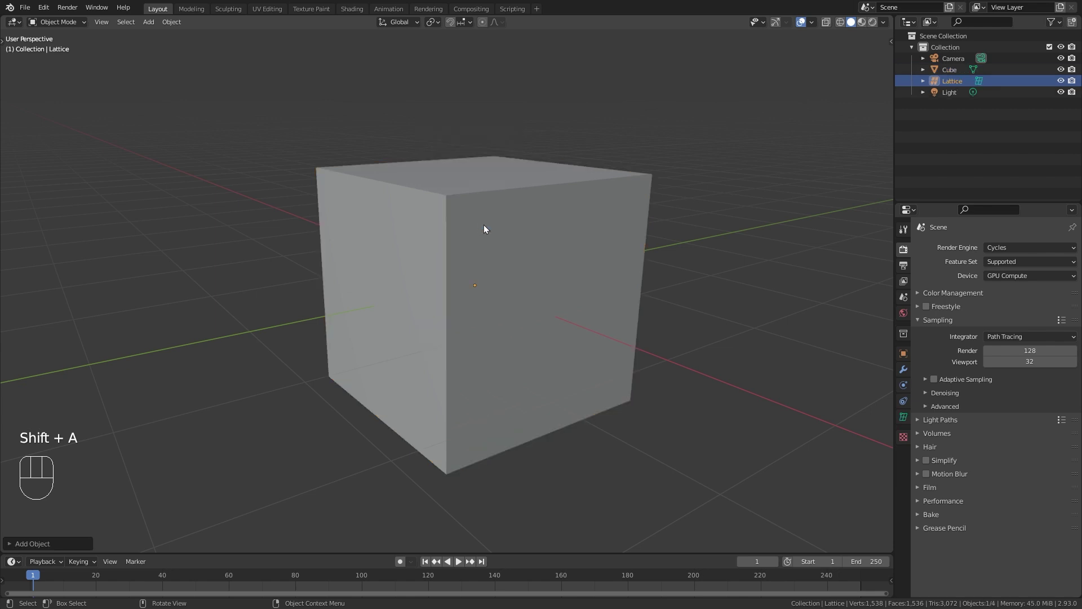
{"action": "middle_click", "coordinate": [491, 233]}
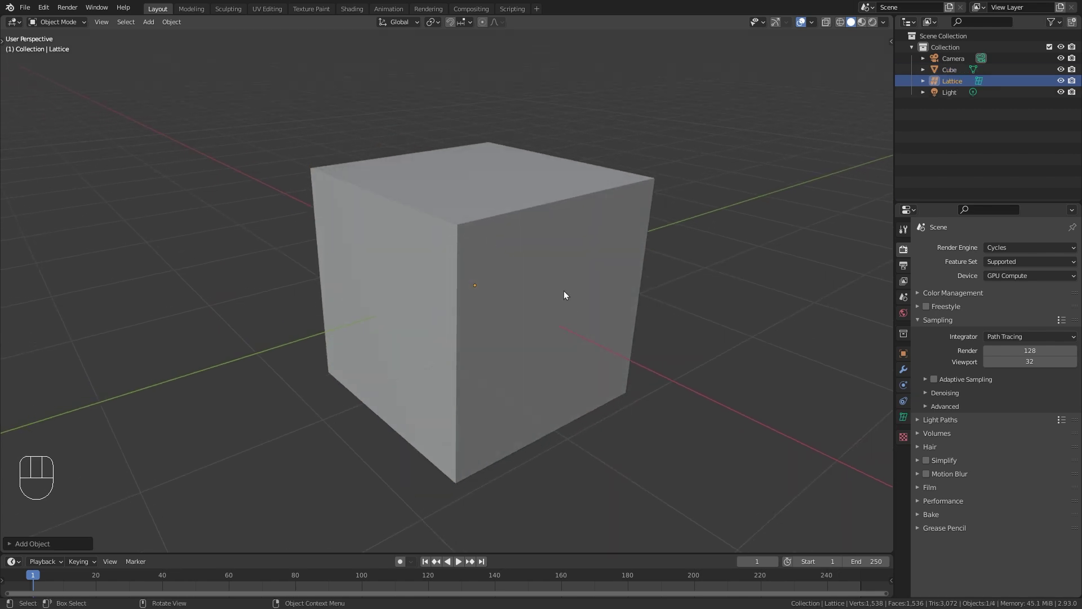
{"action": "key", "text": "s"}
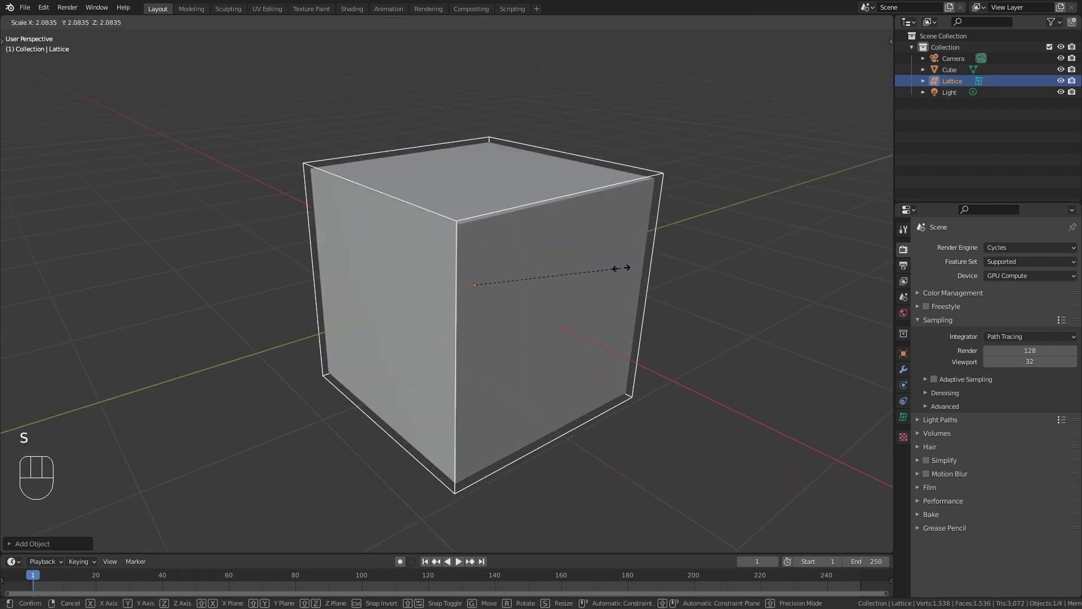
{"action": "left_click_drag", "start_coordinate": [588, 317], "coordinate": [625, 328]}
Set the lattice resolution to 5 along U, V and W
{"action": "left_click", "coordinate": [903, 424]}
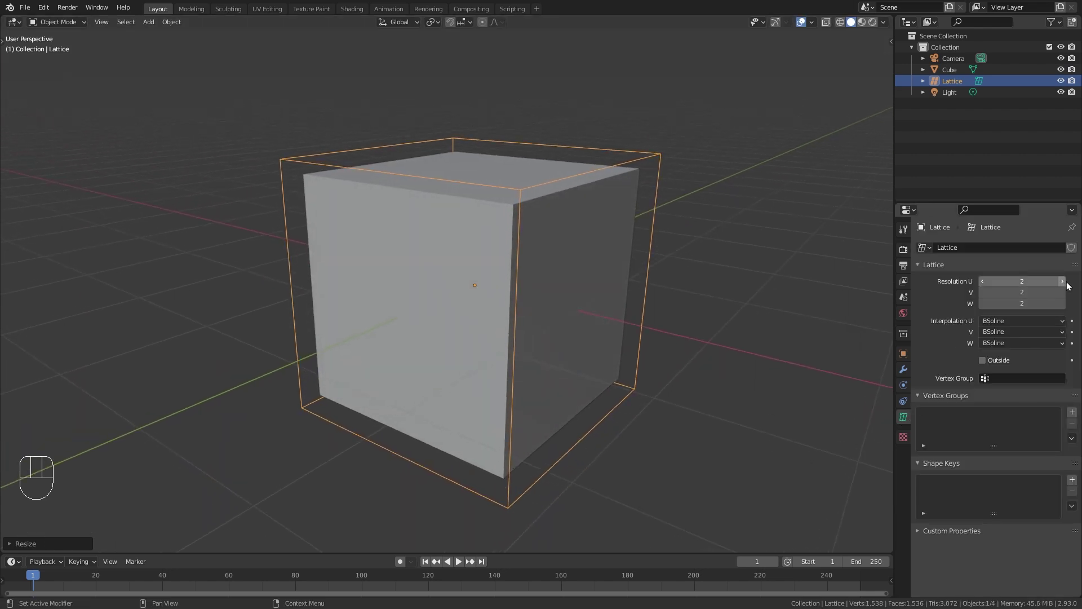
{"action": "left_click", "coordinate": [1064, 283]}
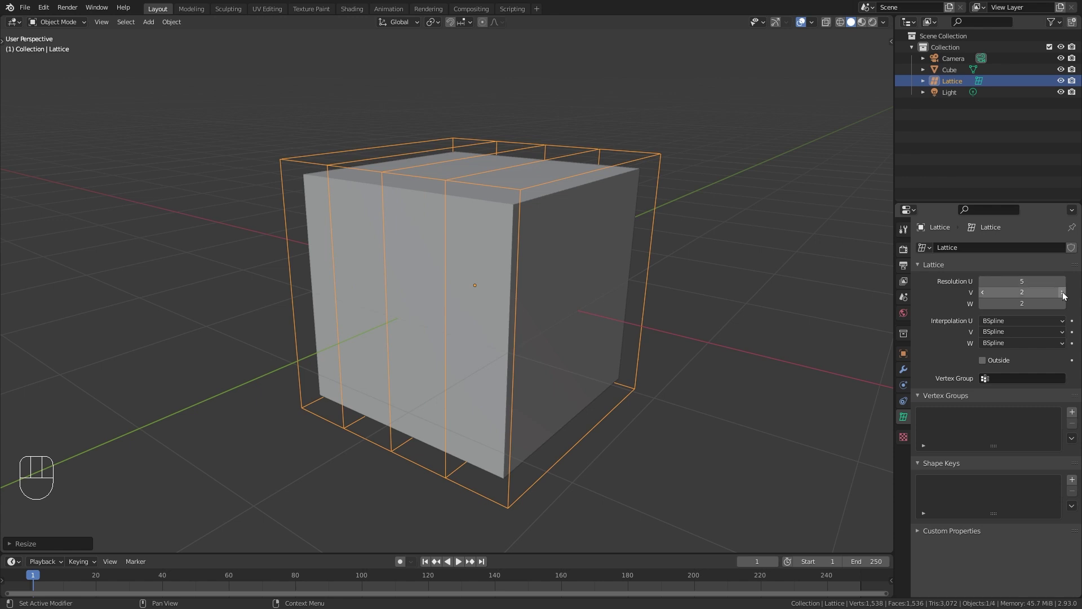
{"action": "left_click", "coordinate": [1065, 295]}
{"action": "left_click", "coordinate": [1065, 294]}
{"action": "left_click", "coordinate": [1065, 293]}
{"action": "left_click", "coordinate": [1063, 305]}
{"action": "left_click", "coordinate": [1064, 306]}
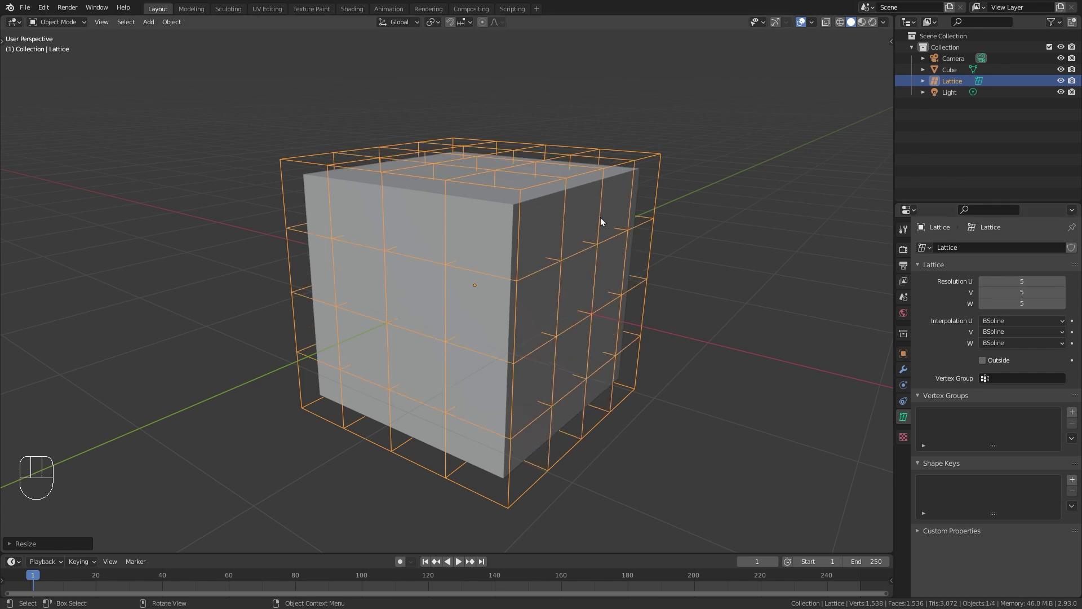
Give the cube a Lattice modifier targeting the lattice, then reselect the lattice
{"action": "left_click", "coordinate": [501, 227]}
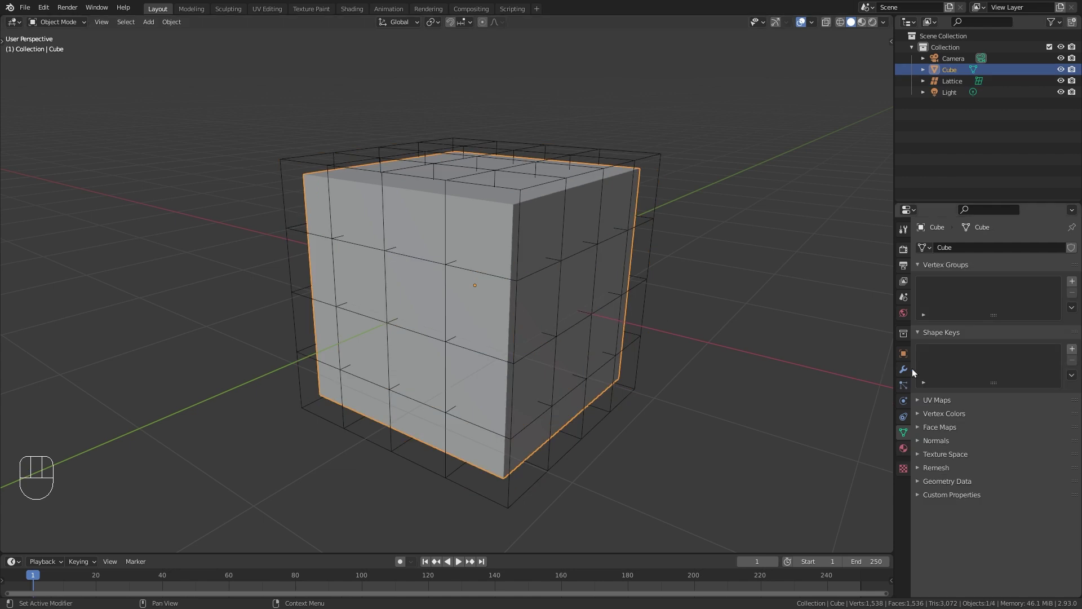
{"action": "left_click_drag", "start_coordinate": [971, 246], "coordinate": [948, 357]}
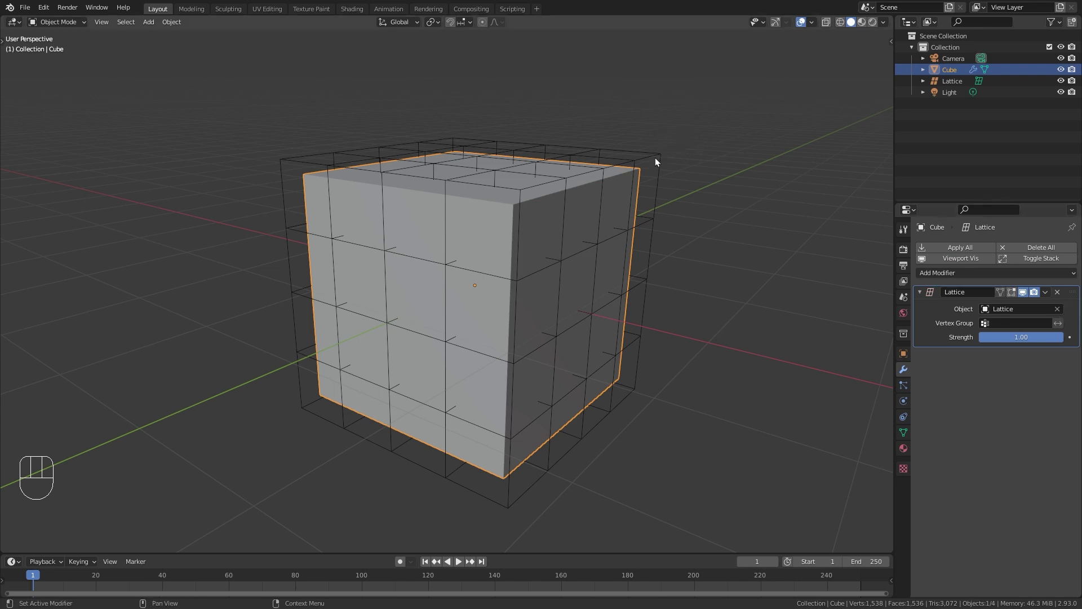
{"action": "left_click", "coordinate": [653, 161]}
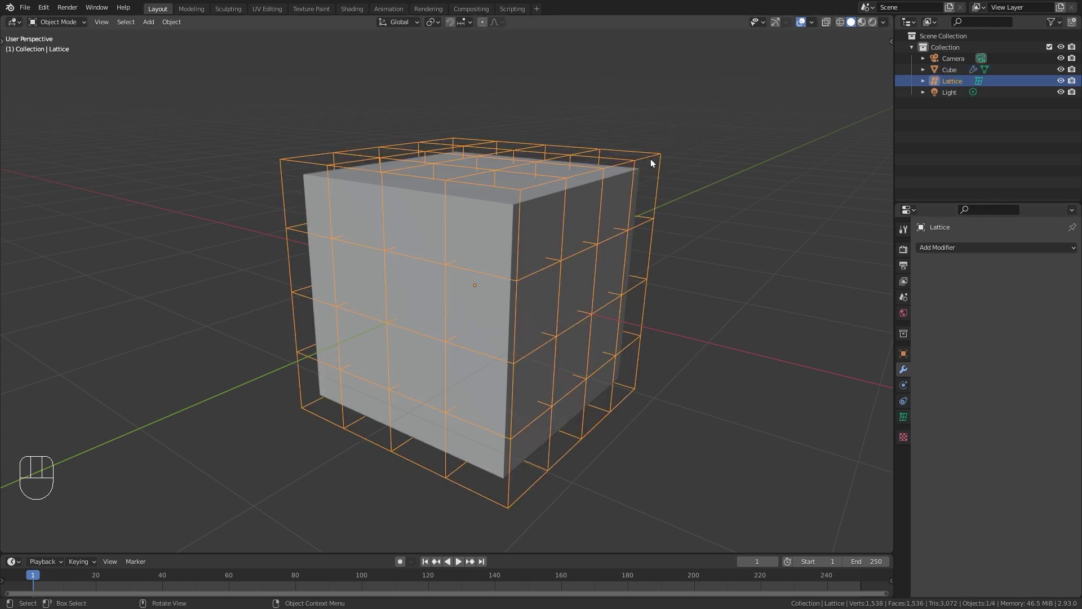
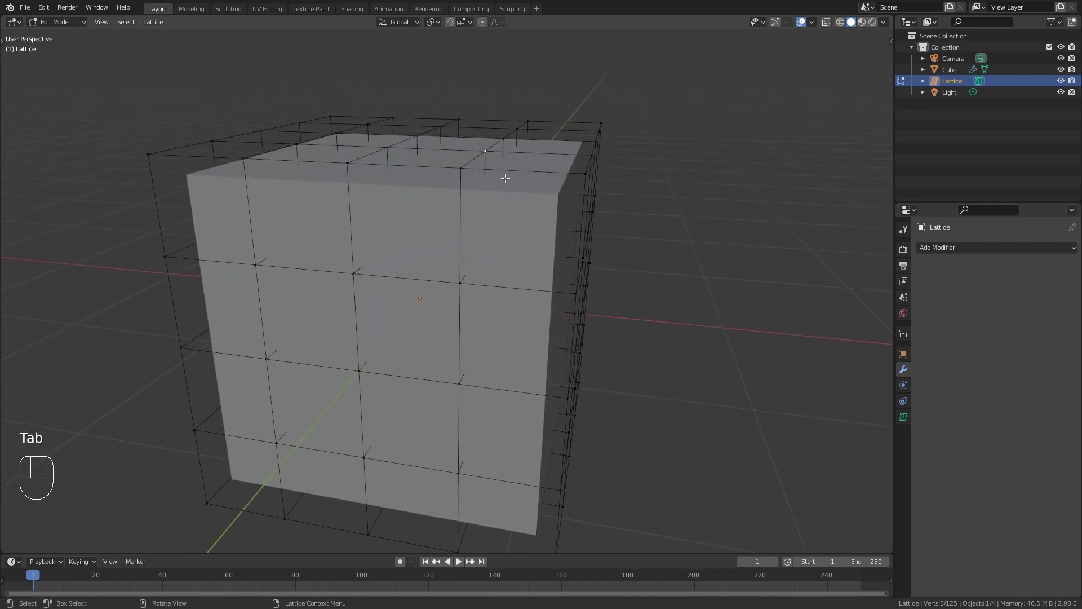
Move individual lattice control points to warp the cube into a lumpy shape
{"action": "key", "text": "g"}
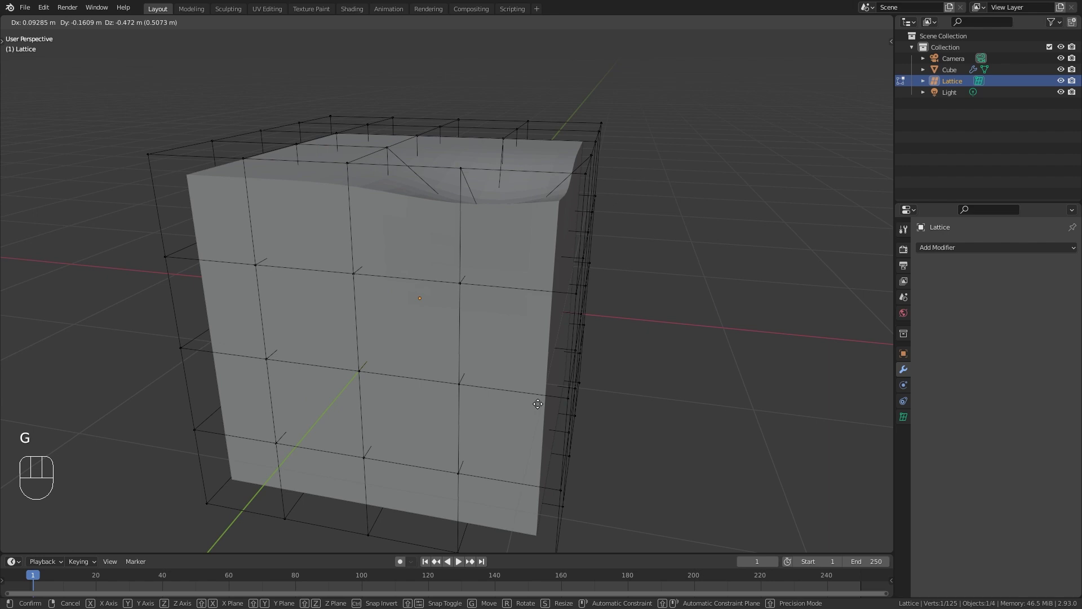
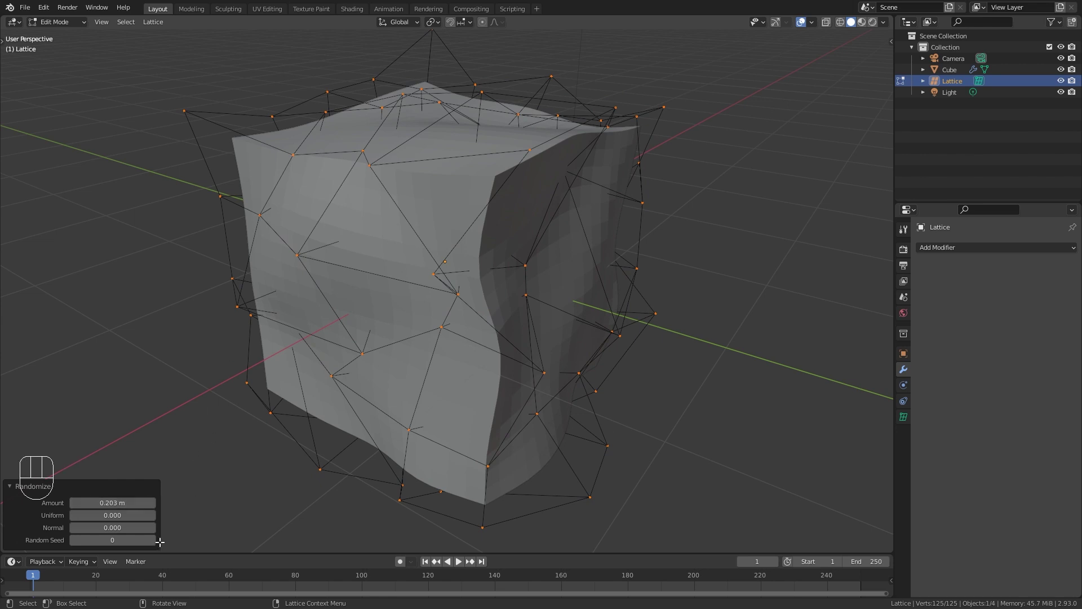
{"action": "left_click", "coordinate": [154, 548]}
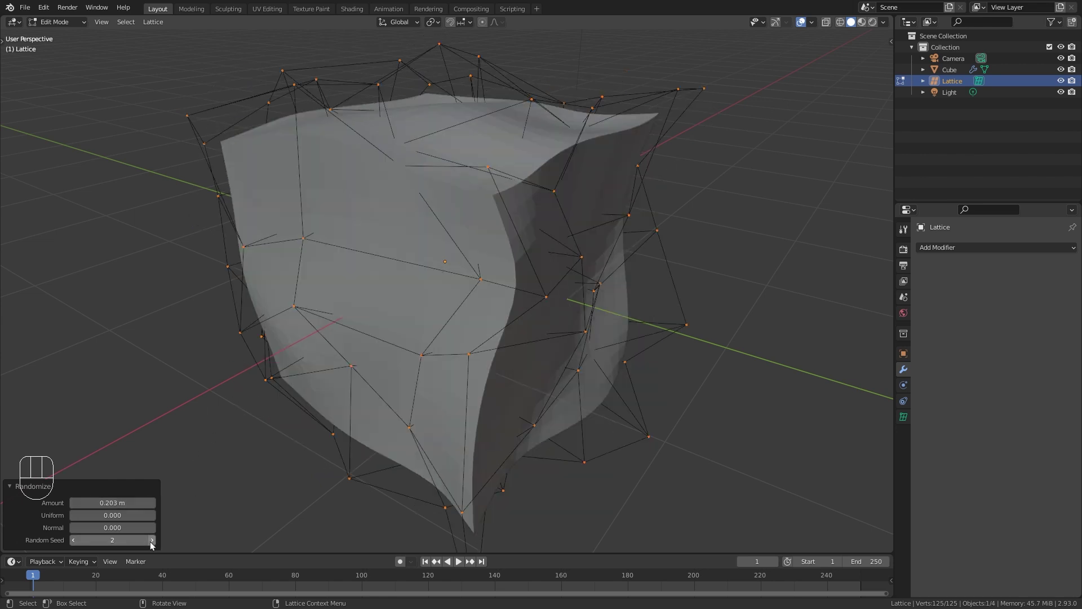
{"action": "left_click", "coordinate": [155, 548]}
{"action": "middle_click", "coordinate": [154, 548]}
{"action": "middle_click", "coordinate": [154, 548]}
{"action": "left_click", "coordinate": [154, 548]}
{"action": "left_click", "coordinate": [154, 548]}
{"action": "left_click", "coordinate": [155, 545]}
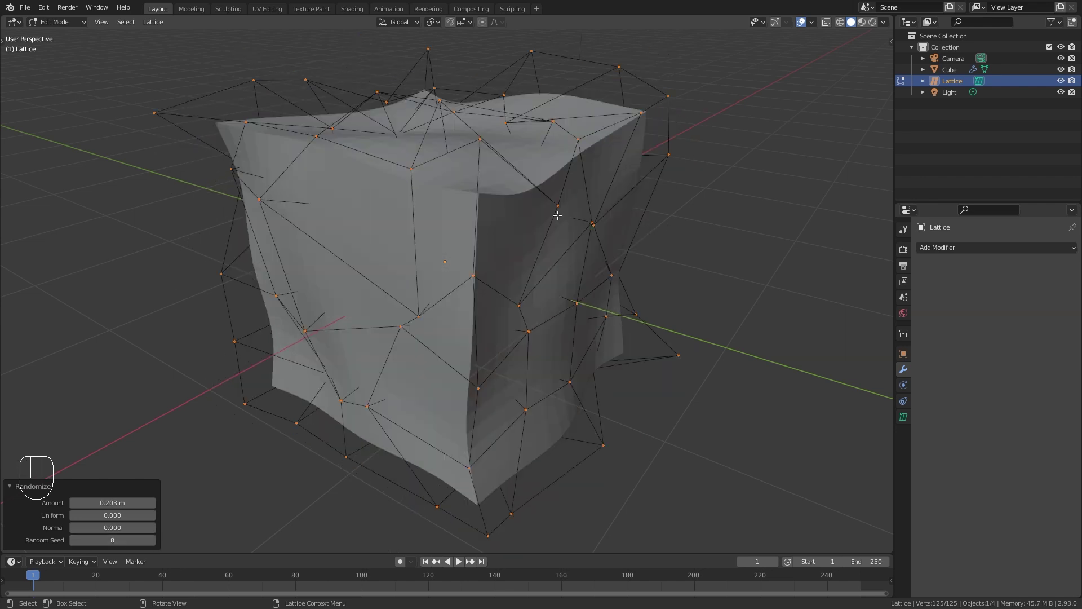
Trackball-rotate the lattice in Object Mode to twist the cube further
{"action": "key", "text": "Tab"}
{"action": "left_click_drag", "start_coordinate": [483, 262], "coordinate": [507, 257]}
{"action": "middle_click", "coordinate": [517, 244]}
{"action": "middle_click", "coordinate": [501, 242]}
{"action": "key", "text": "g"}
{"action": "key", "text": "r"}
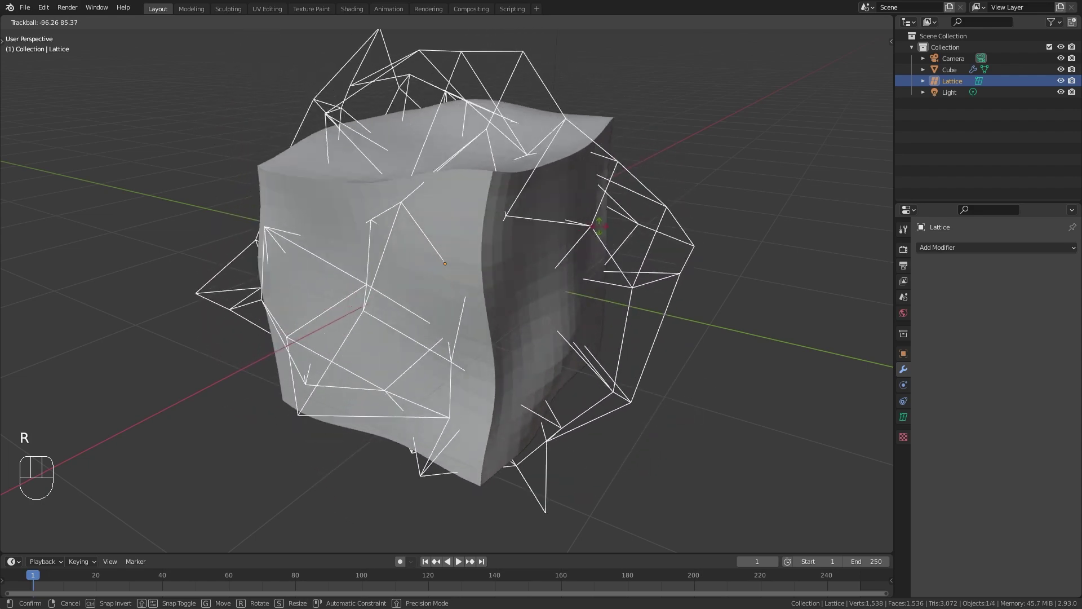
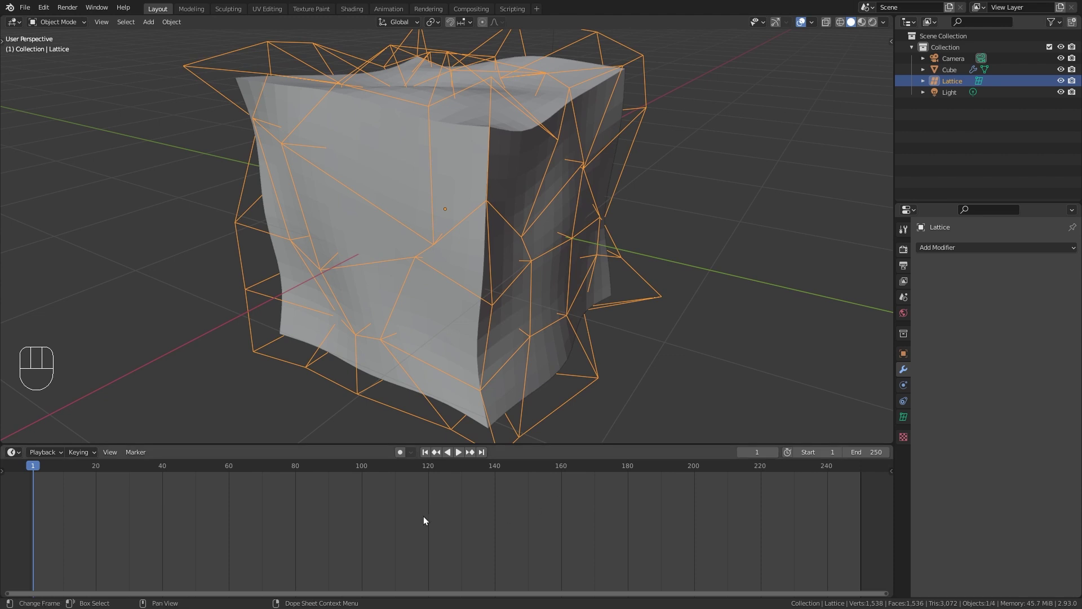
Set the animation end frame to 350 and the current frame to 0
{"action": "left_click_drag", "start_coordinate": [524, 515], "coordinate": [435, 524]}
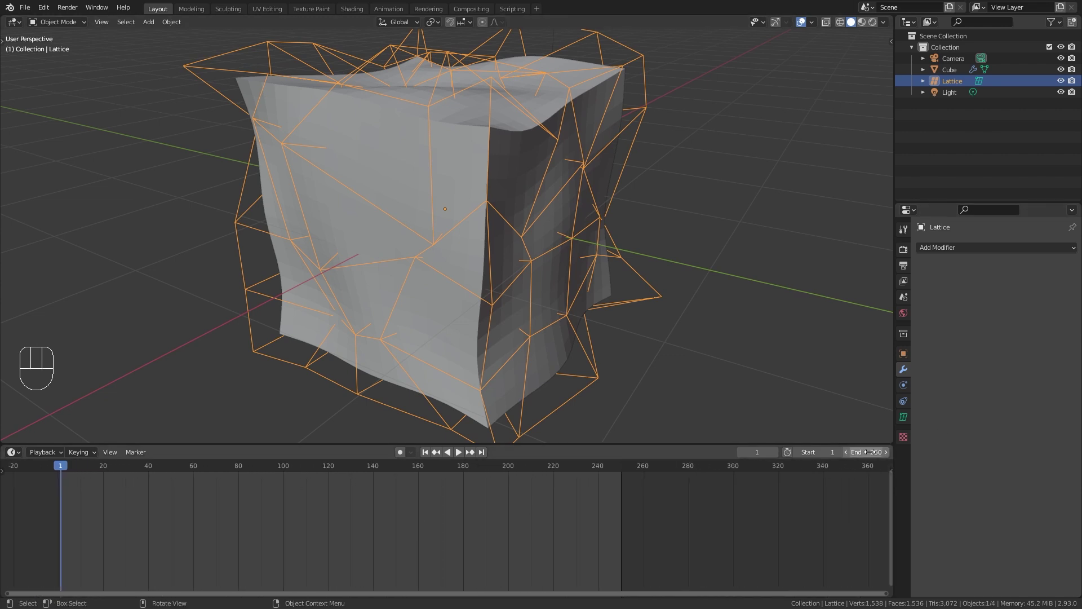
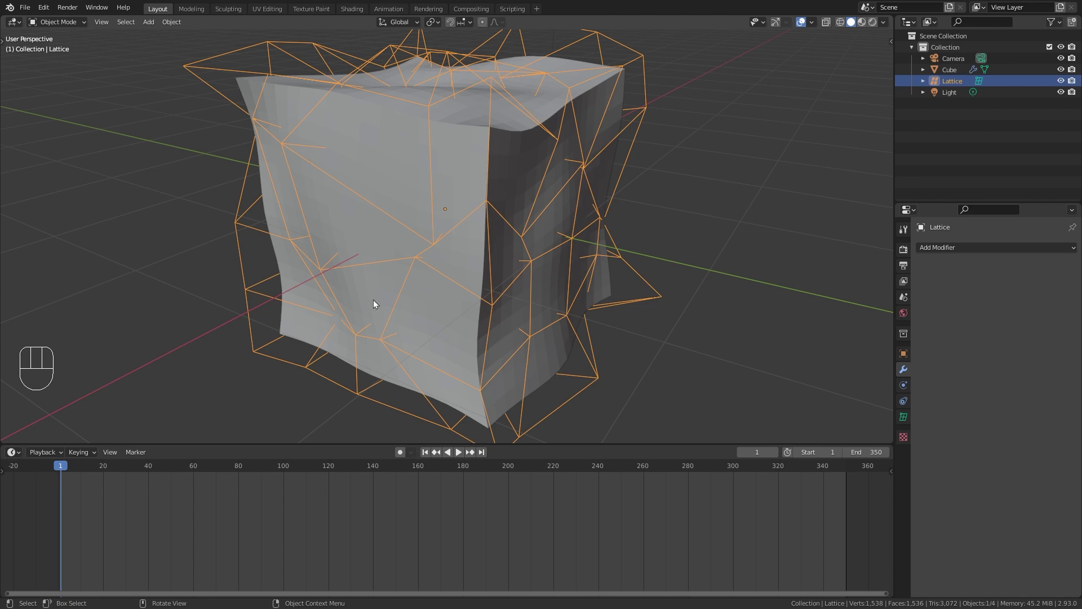
{"action": "left_click", "coordinate": [65, 471]}
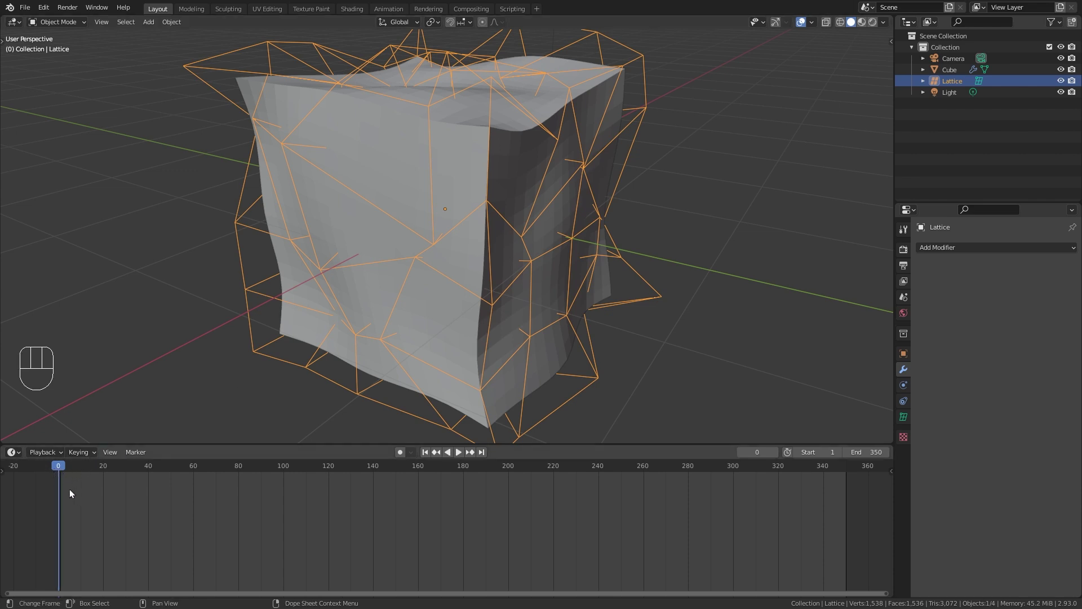
Keyframe the lattice's starting X and Z rotation at frame 0
{"action": "middle_click", "coordinate": [422, 219]}
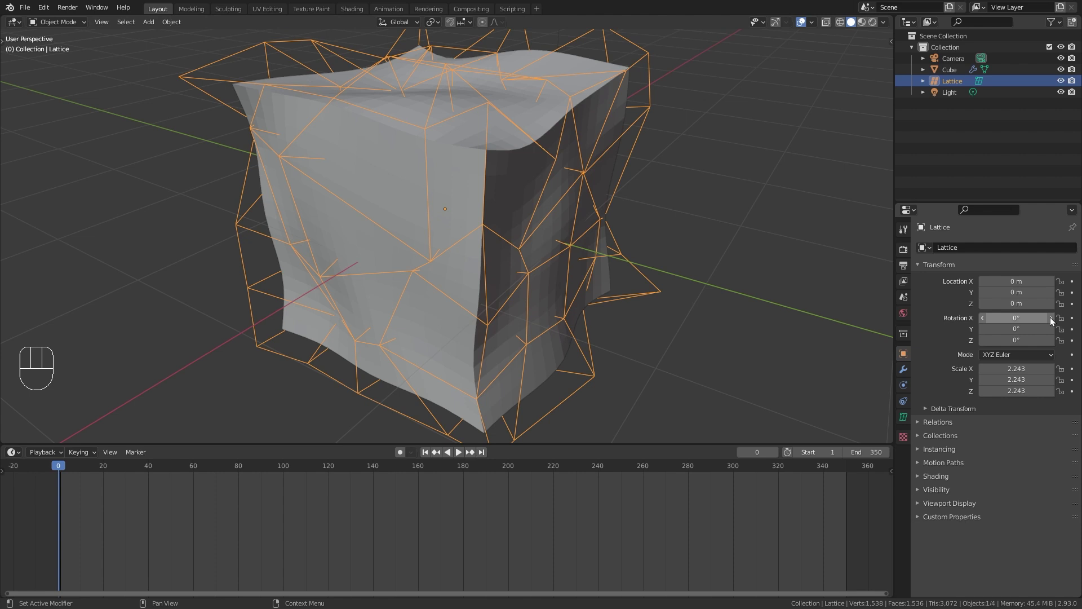
{"action": "left_click", "coordinate": [1077, 320]}
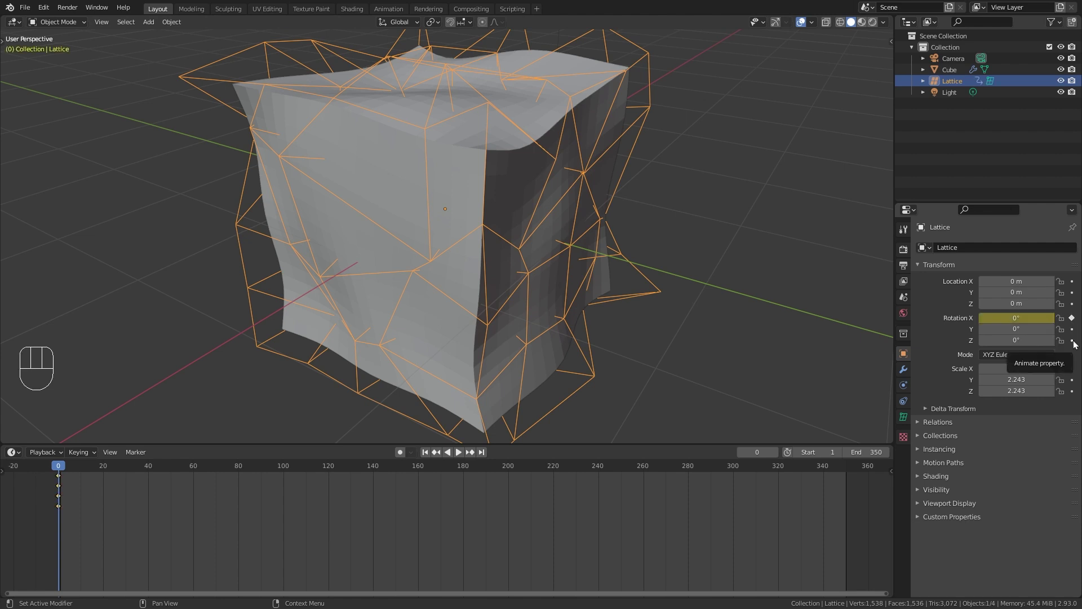
{"action": "left_click", "coordinate": [1078, 343]}
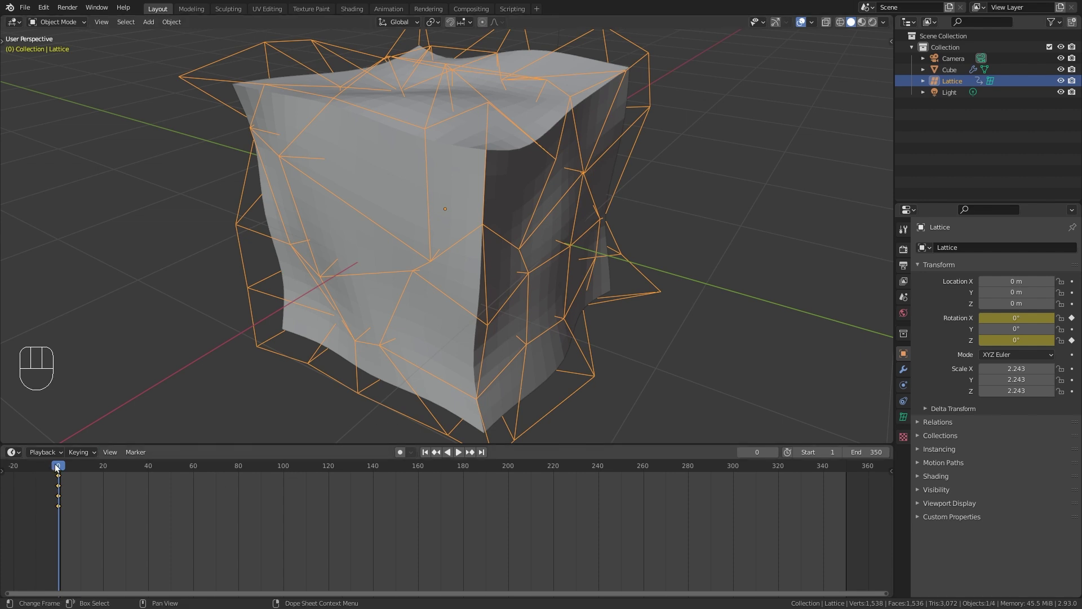
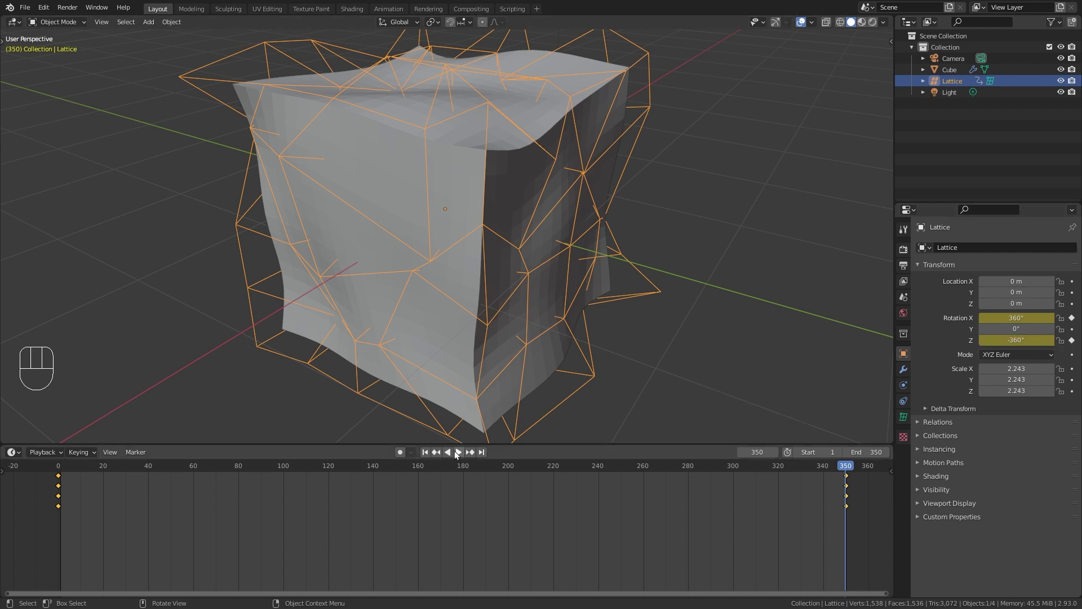
Select the rotation keyframes, set their interpolation to Linear and replay the spin
{"action": "left_click", "coordinate": [460, 454]}
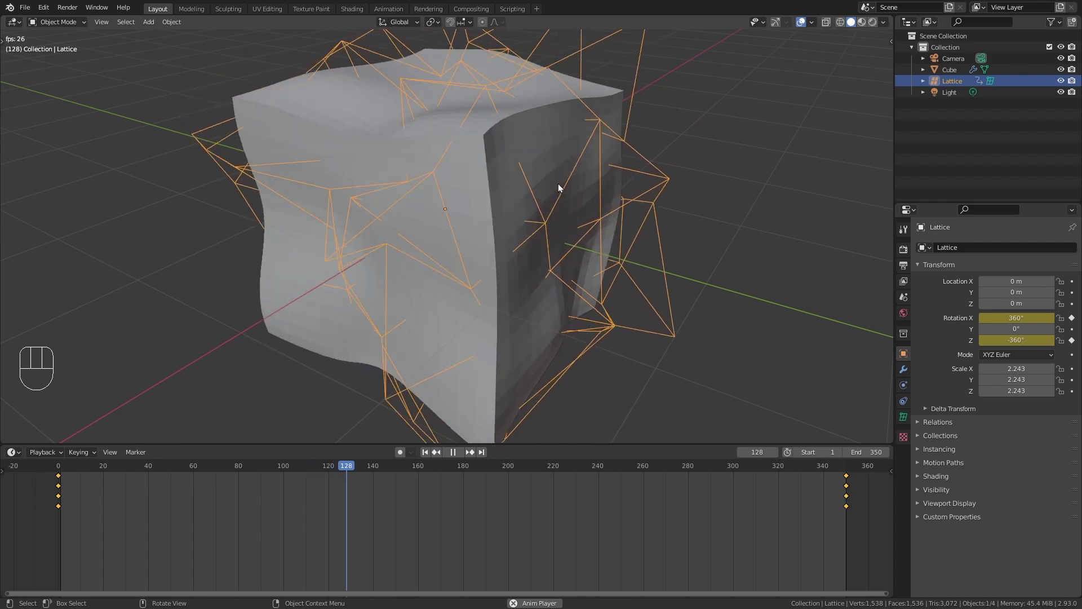
{"action": "left_click", "coordinate": [457, 456]}
{"action": "left_click_drag", "start_coordinate": [414, 472], "coordinate": [470, 518]}
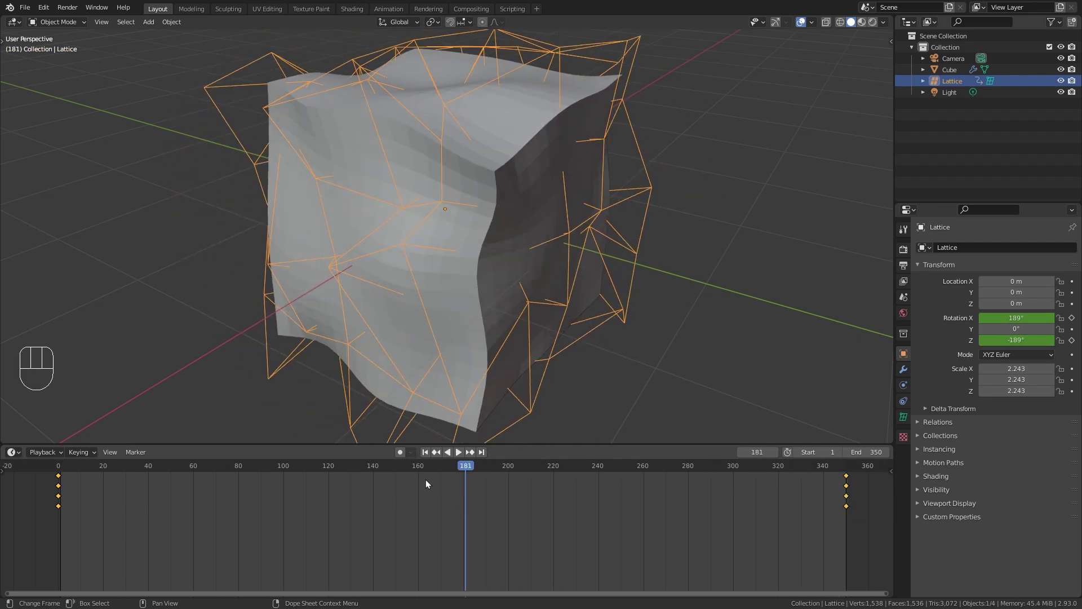
{"action": "key", "text": "t"}
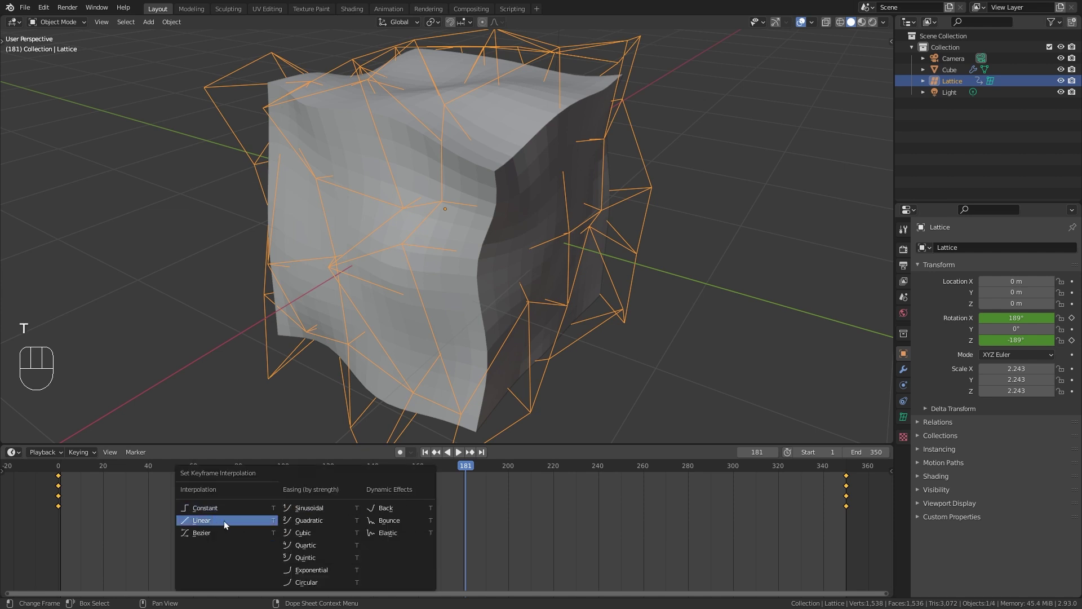
{"action": "key", "text": "space"}
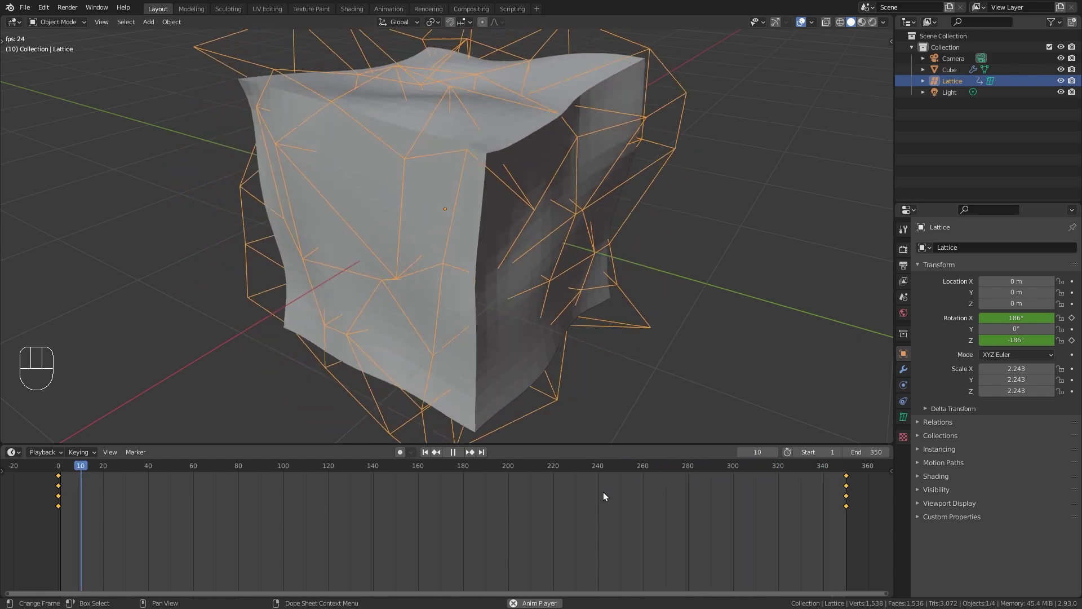
Hide the lattice and add a Wireframe modifier to the cube with Replace Original off
{"action": "key", "text": "space"}
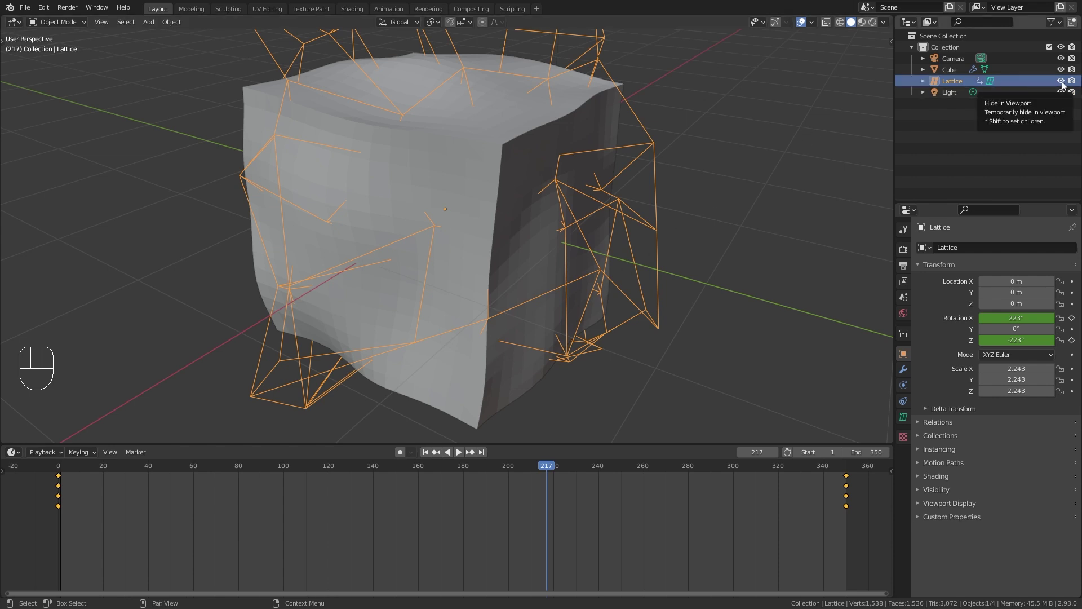
{"action": "left_click", "coordinate": [1066, 88]}
{"action": "left_click", "coordinate": [479, 131]}
{"action": "left_click", "coordinate": [907, 374]}
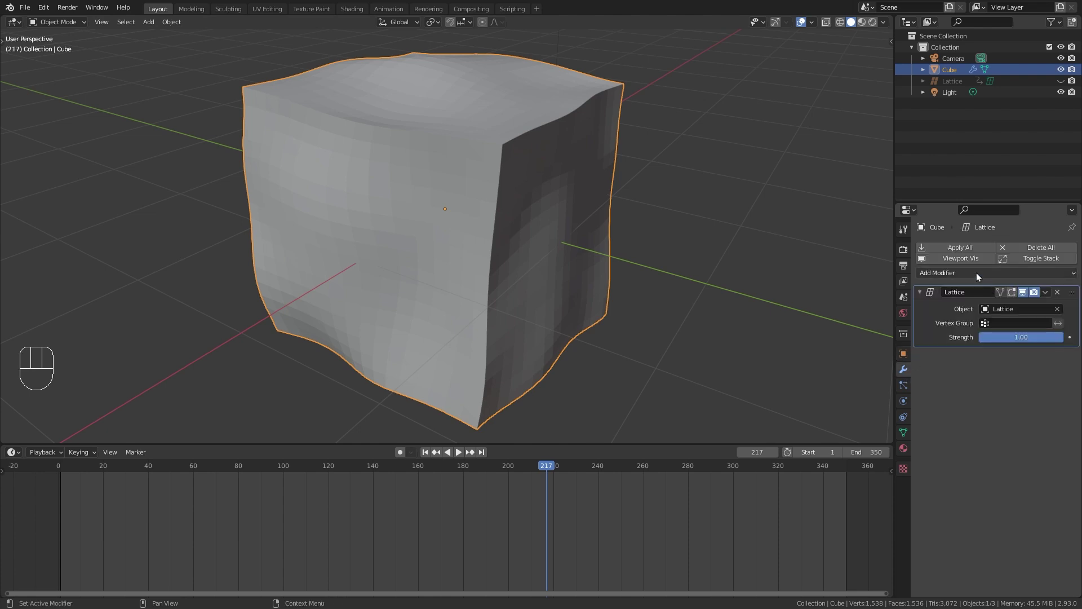
{"action": "left_click_drag", "start_coordinate": [979, 276], "coordinate": [866, 530]}
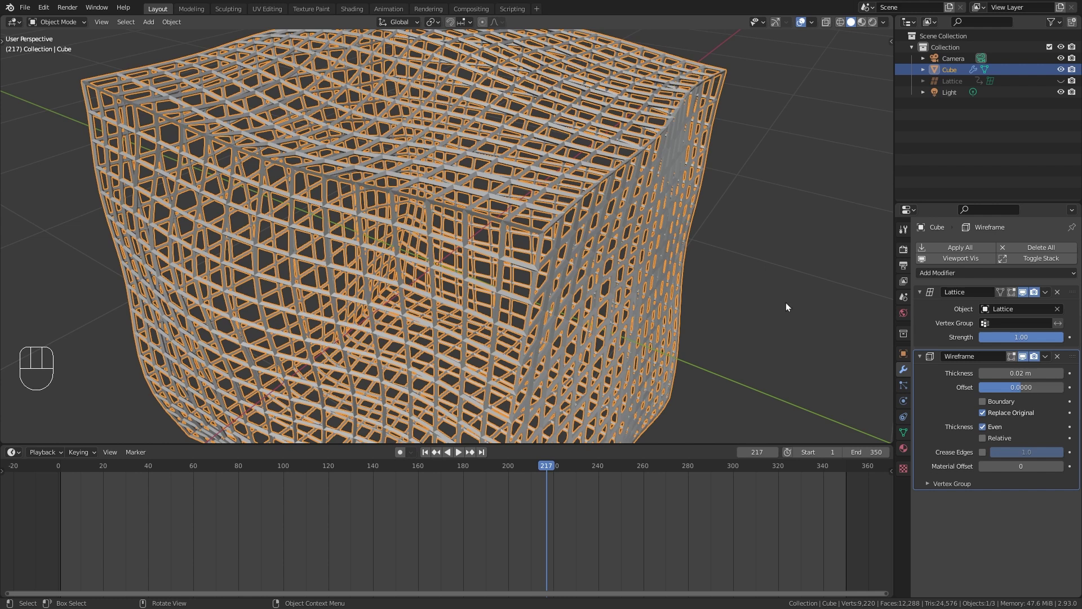
{"action": "left_click", "coordinate": [985, 416]}
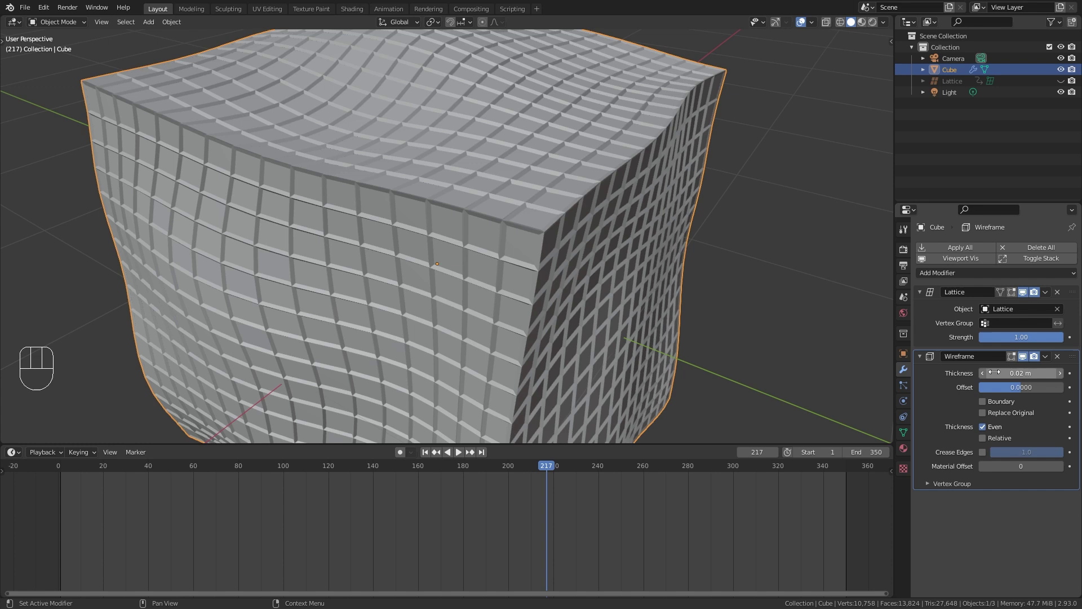
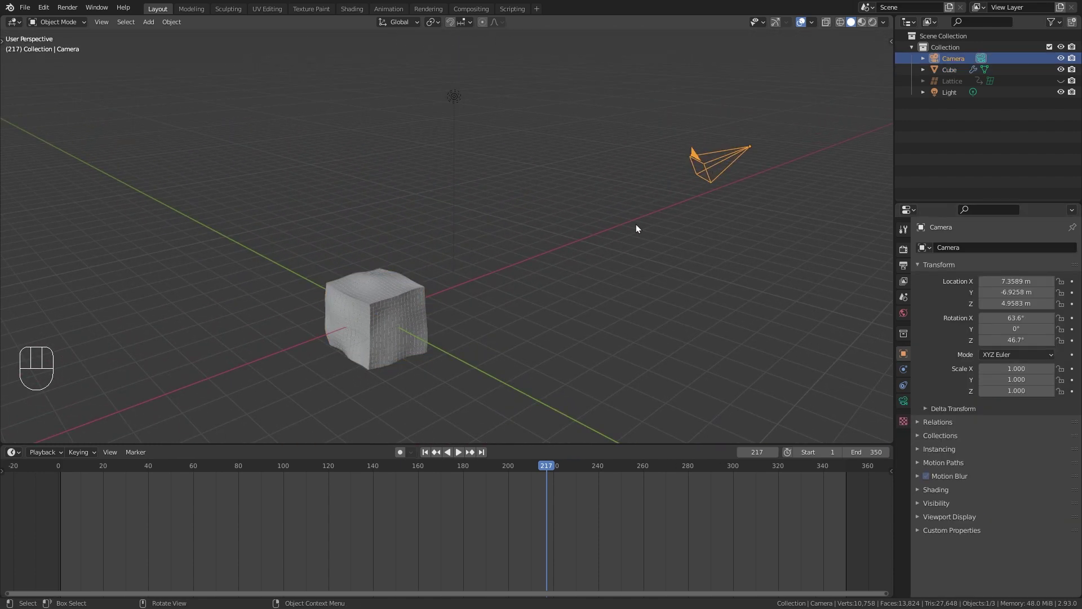
Look through the camera and move it to reframe the warped cube
{"action": "key", "text": "KP_0"}
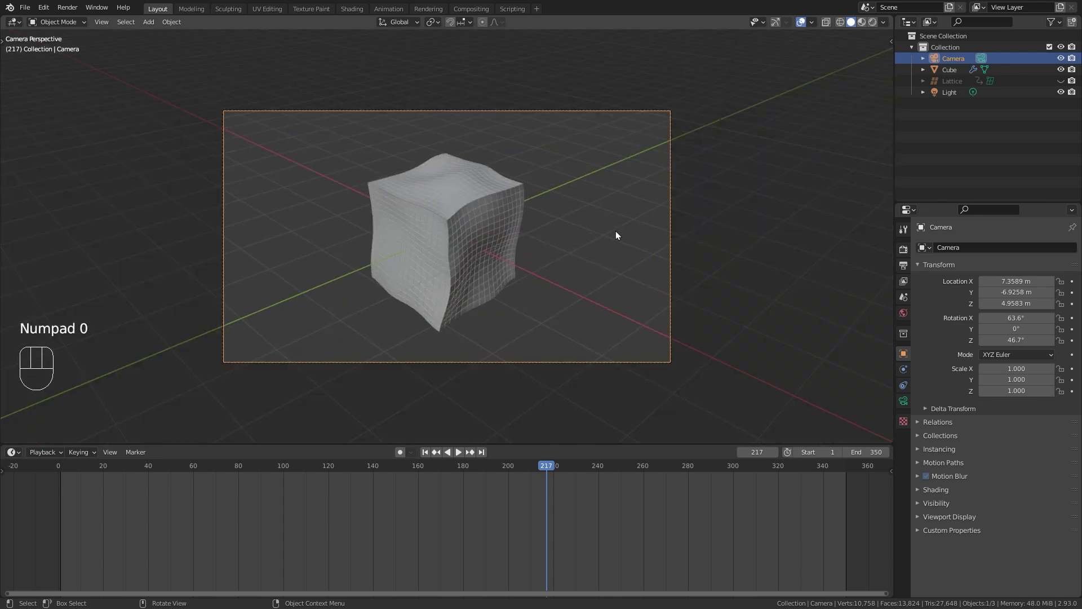
{"action": "left_click_drag", "start_coordinate": [593, 241], "coordinate": [609, 246]}
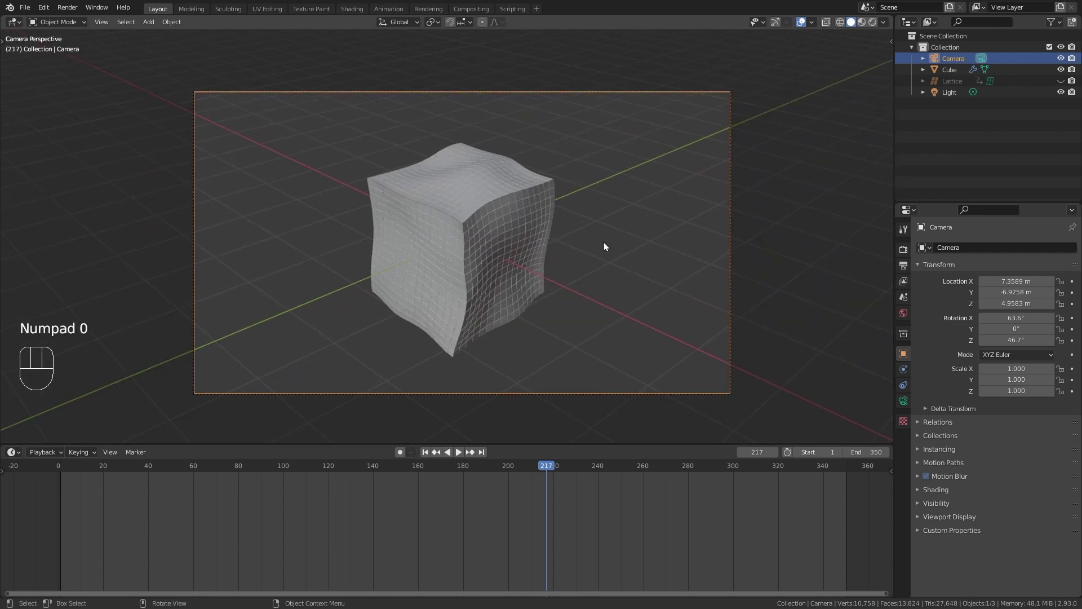
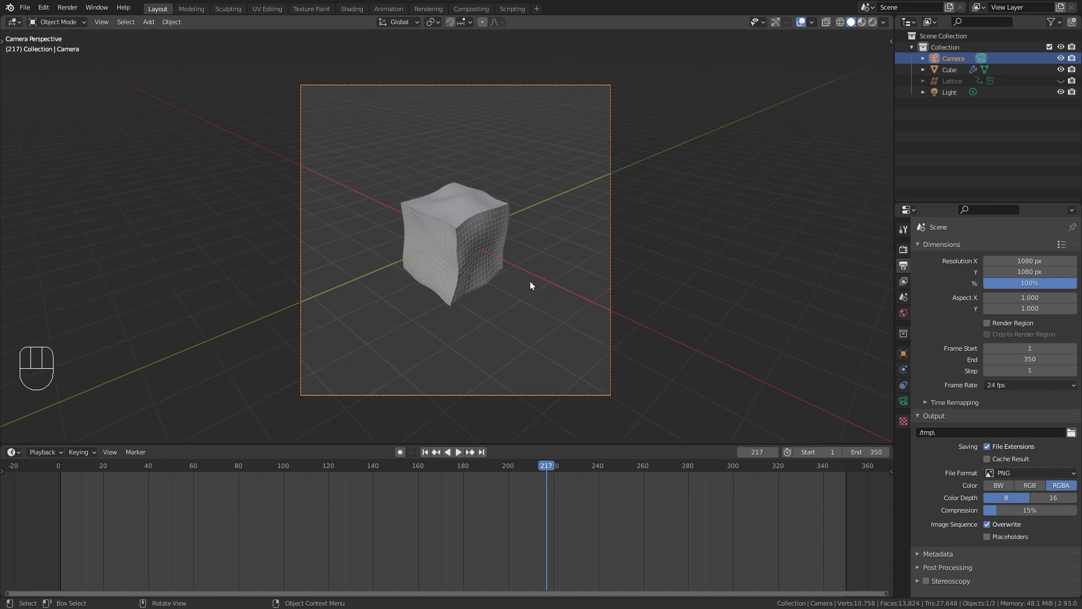
{"action": "key", "text": "g"}
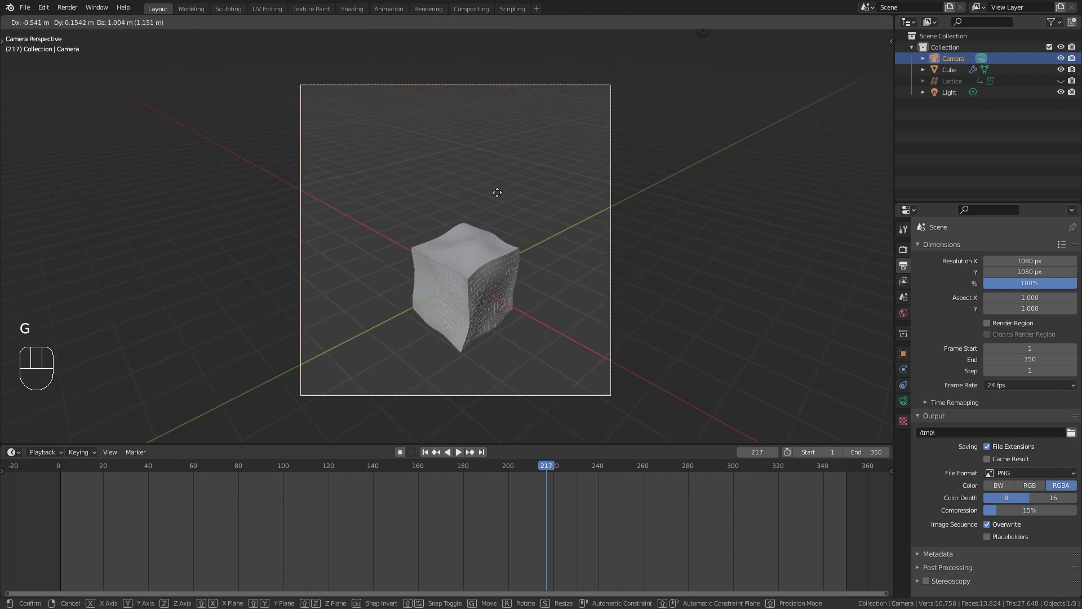
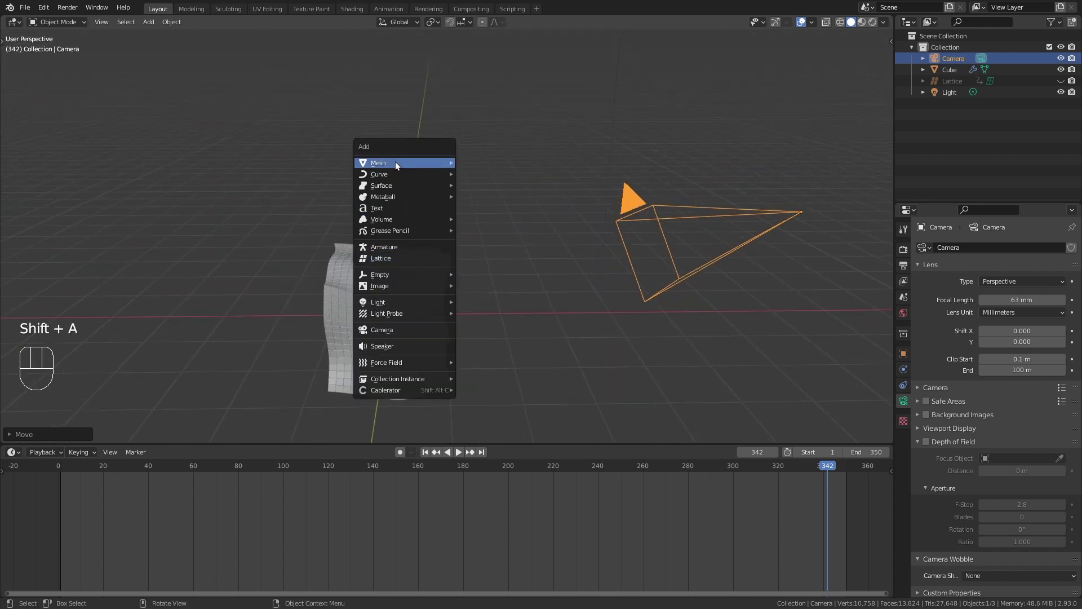
Add a plane, rotate it upright and push it back behind the cube
{"action": "left_click_drag", "start_coordinate": [470, 299], "coordinate": [512, 272]}
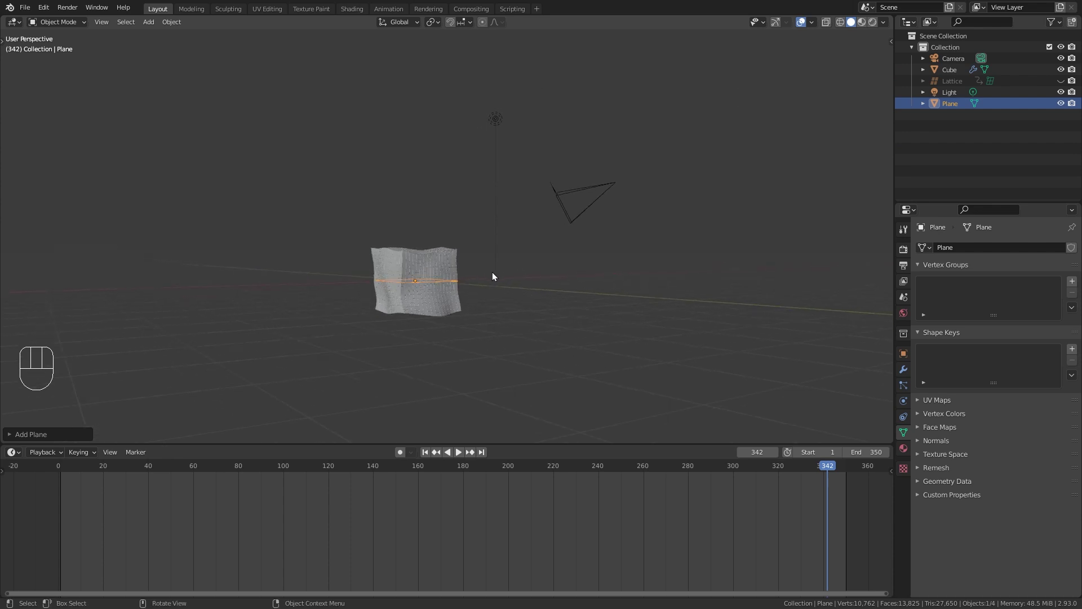
{"action": "key", "text": "r"}
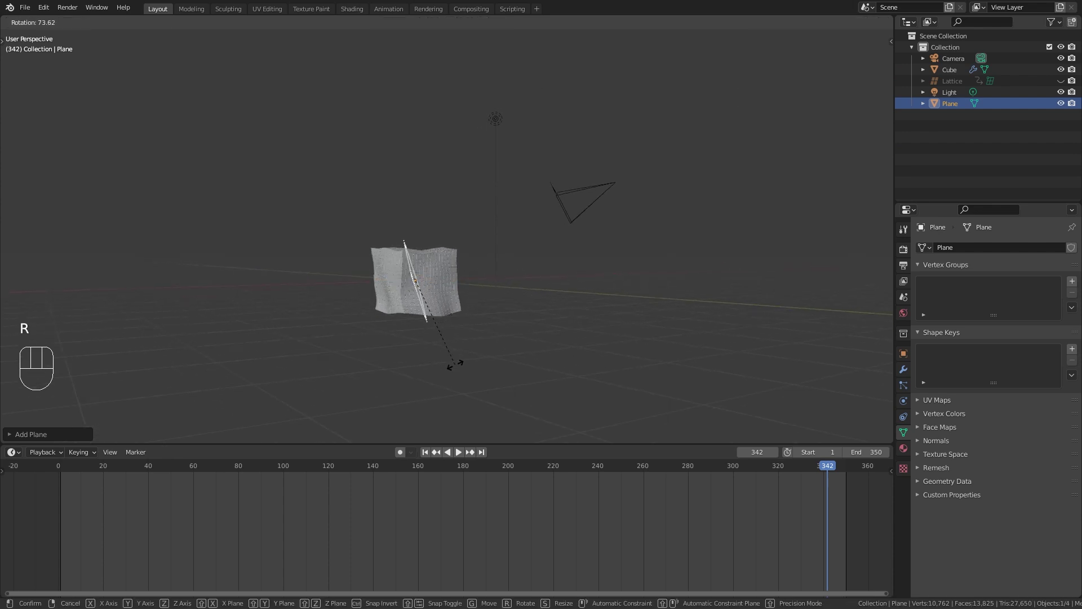
{"action": "left_click_drag", "start_coordinate": [440, 323], "coordinate": [453, 304]}
{"action": "key", "text": "g"}
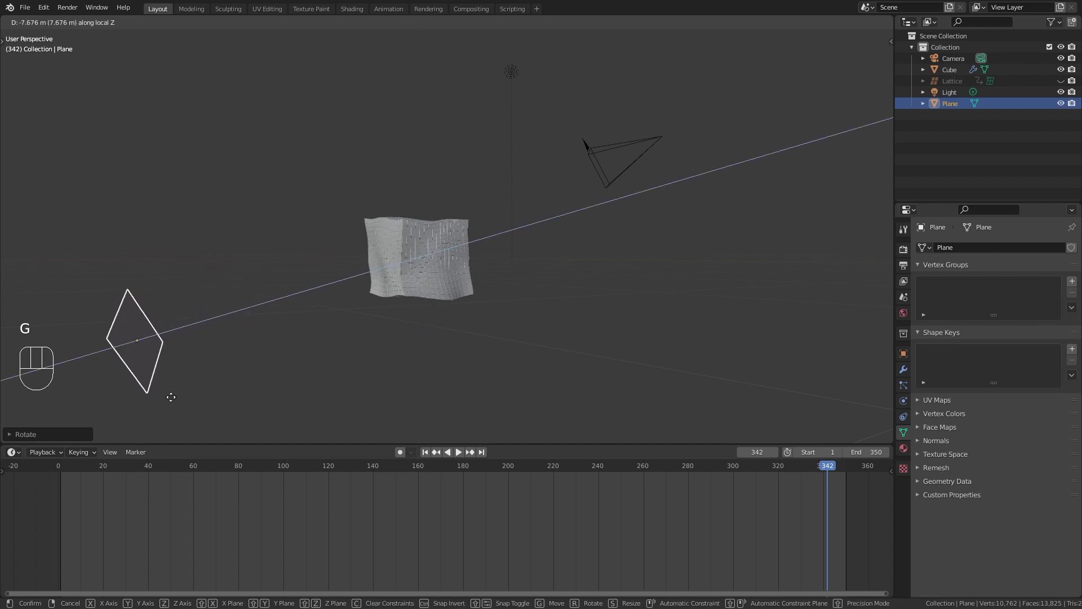
{"action": "key", "text": "KP_0"}
Fine-tune the plane's rotation and scale it up to fill the camera background
{"action": "key", "text": "g"}
{"action": "key", "text": "r"}
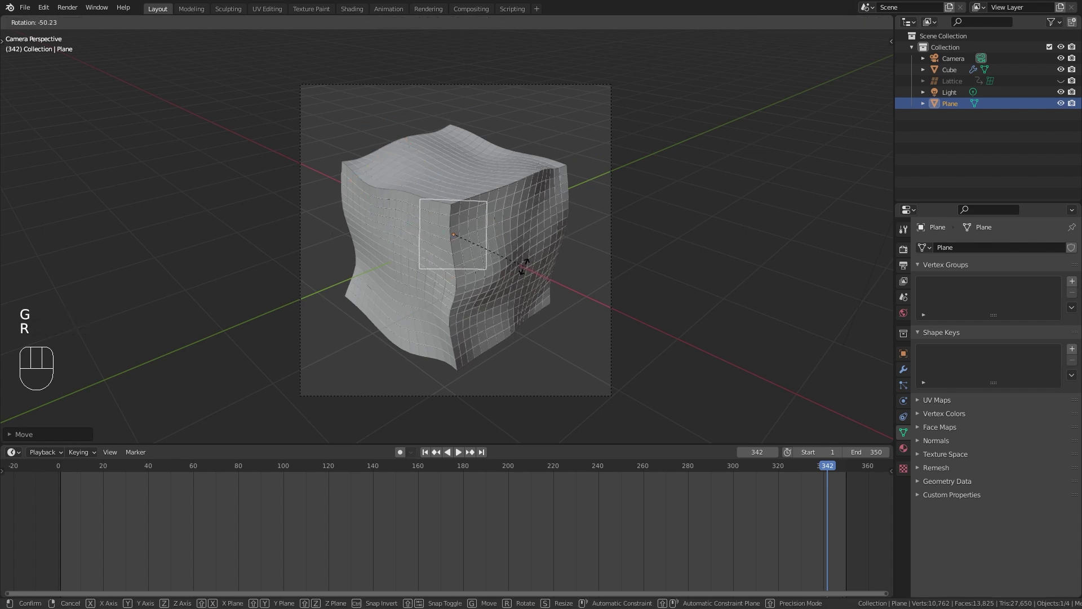
{"action": "key", "text": "s"}
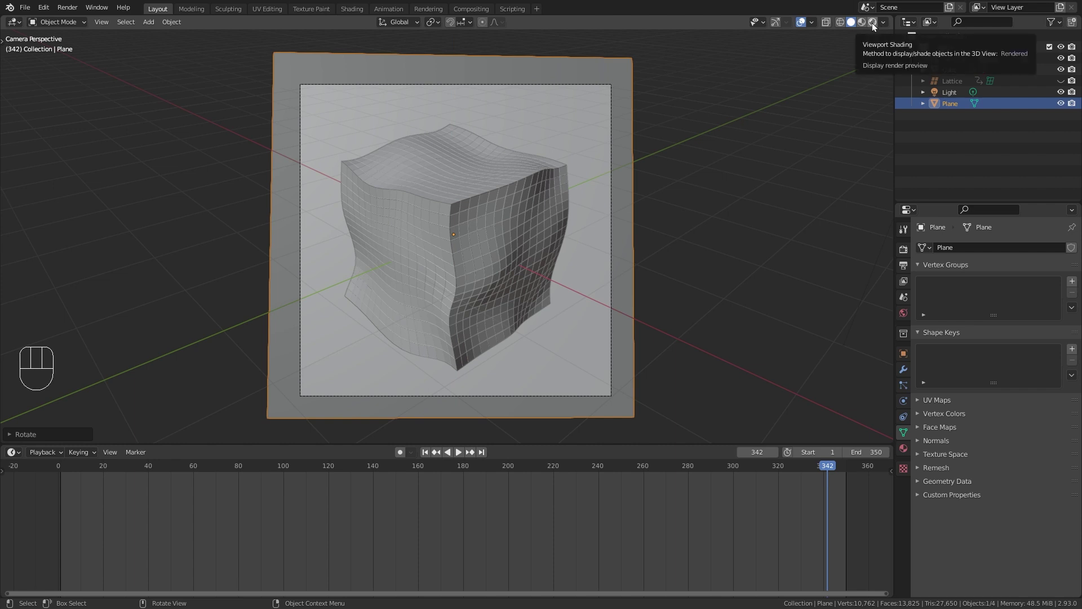
Switch the viewport to rendered shading and change the render engine from Cycles to Eevee
{"action": "left_click_drag", "start_coordinate": [461, 233], "coordinate": [456, 220]}
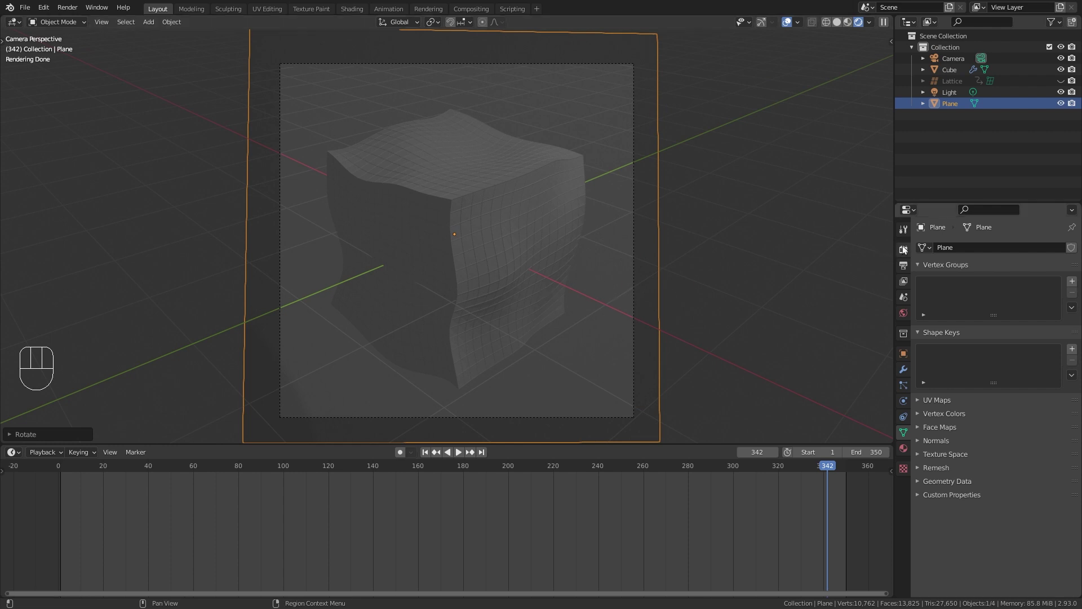
{"action": "left_click", "coordinate": [905, 249]}
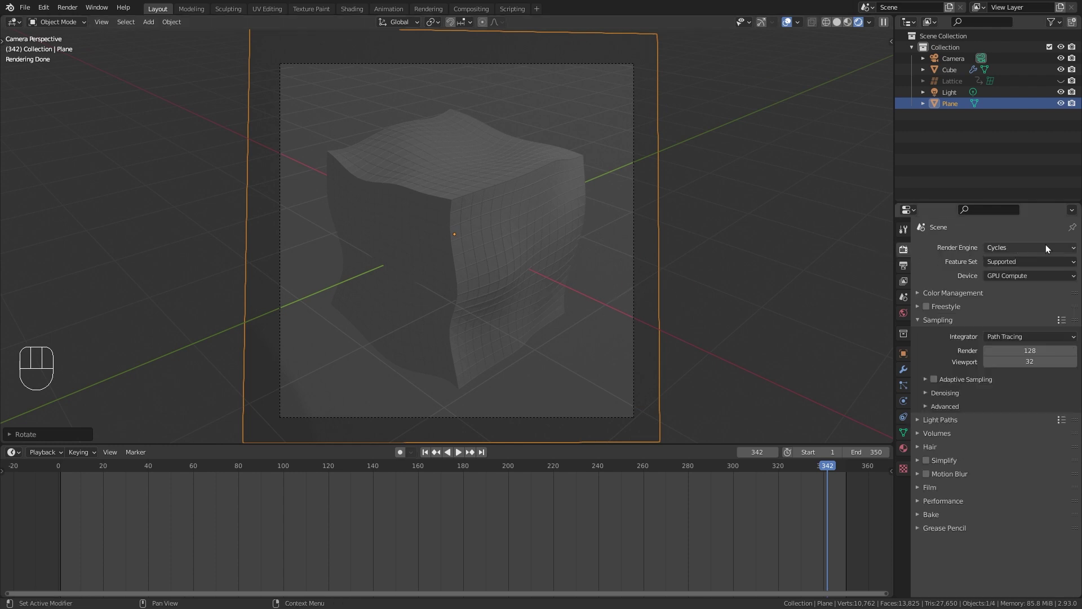
{"action": "left_click_drag", "start_coordinate": [1048, 246], "coordinate": [1024, 264]}
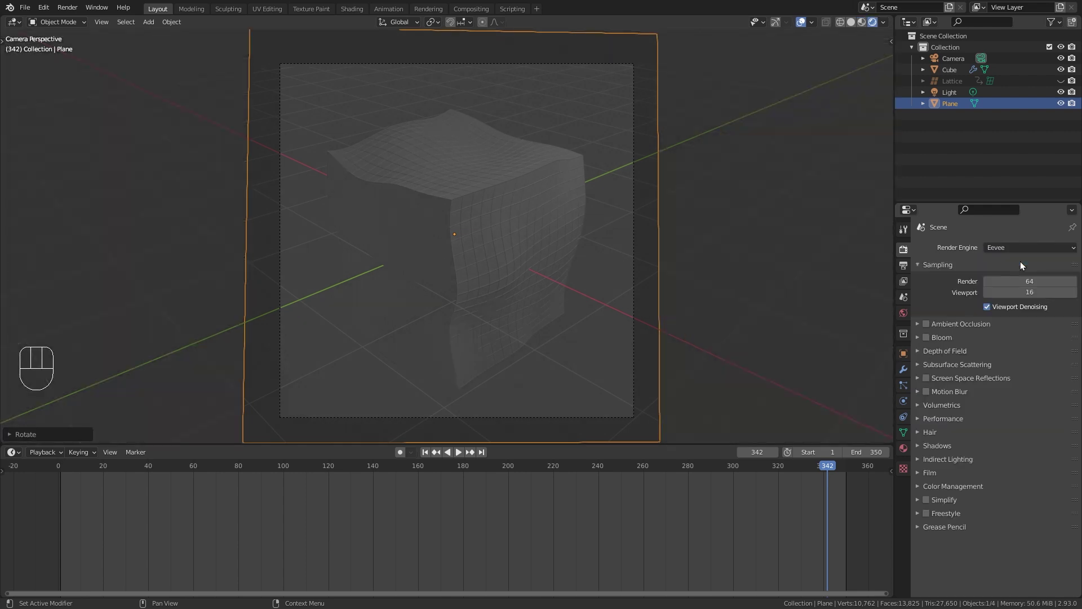
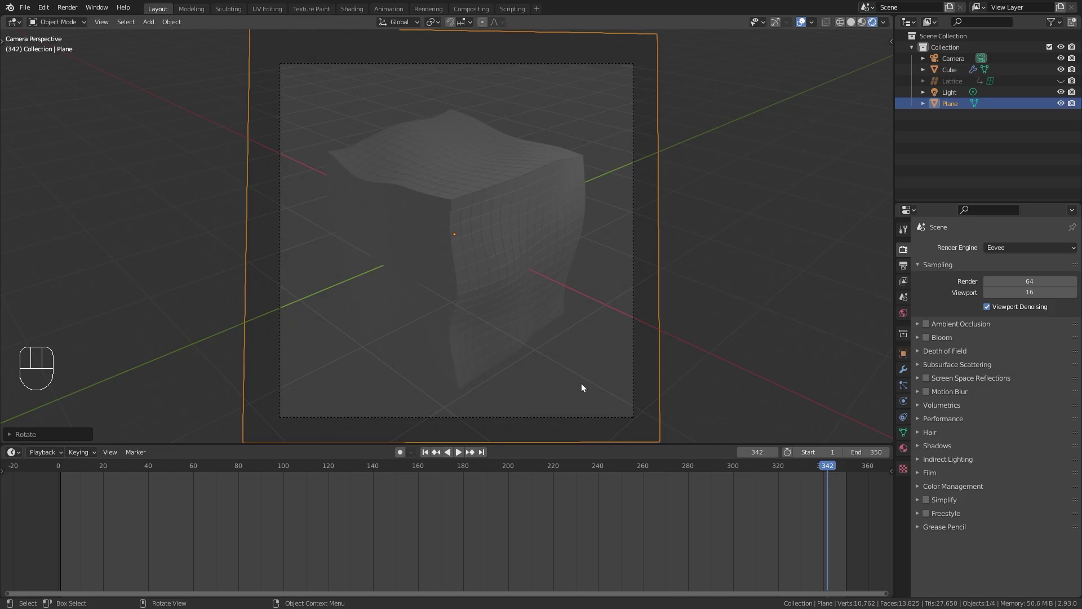
Load evening_meadow_1k.hdr as the world's Environment Texture and check it through the camera
{"action": "left_click", "coordinate": [904, 315]}
{"action": "left_click", "coordinate": [924, 368]}
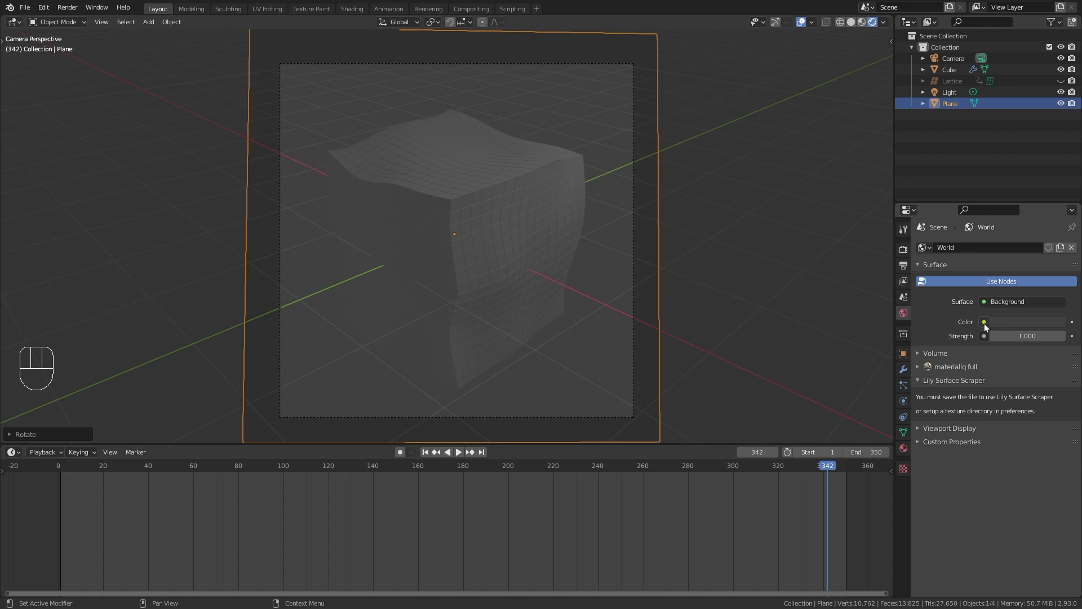
{"action": "left_click_drag", "start_coordinate": [987, 326], "coordinate": [786, 375]}
{"action": "left_click", "coordinate": [1028, 341]}
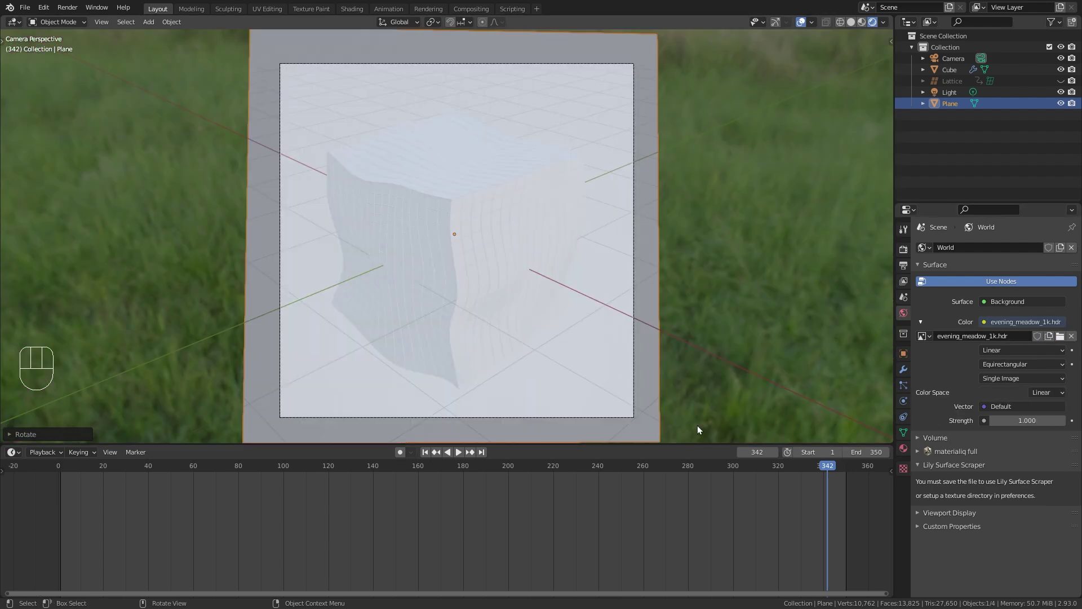
{"action": "left_click_drag", "start_coordinate": [477, 254], "coordinate": [478, 250]}
{"action": "key", "text": "KP_0"}
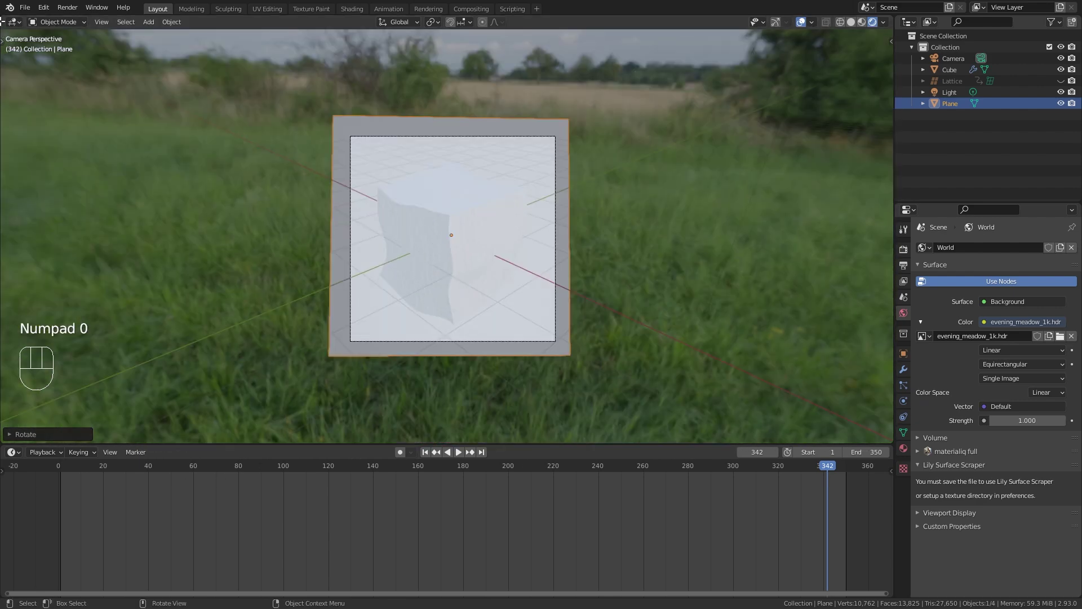
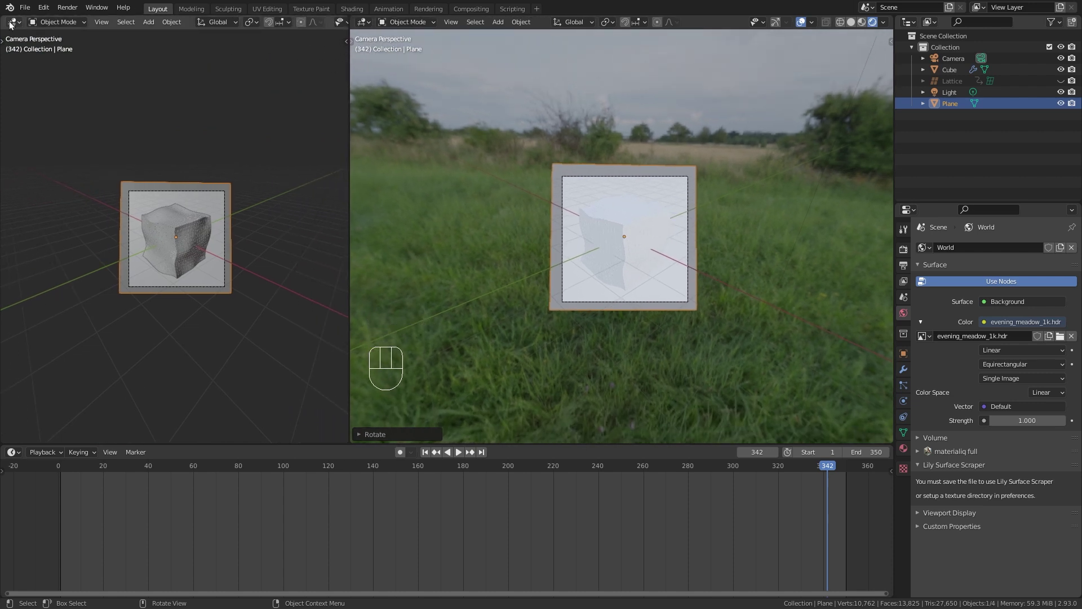
Add a Shader Editor beside the view and give the plane a black, roughness 1, specular 0 material
{"action": "left_click_drag", "start_coordinate": [14, 24], "coordinate": [38, 132]}
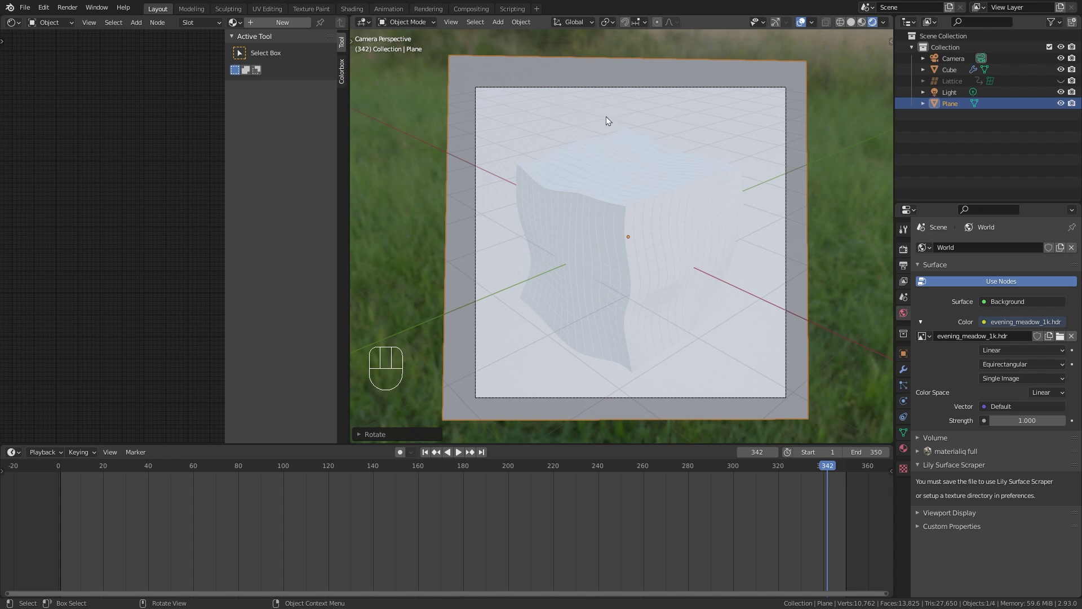
{"action": "left_click", "coordinate": [129, 111]}
{"action": "key", "text": "n"}
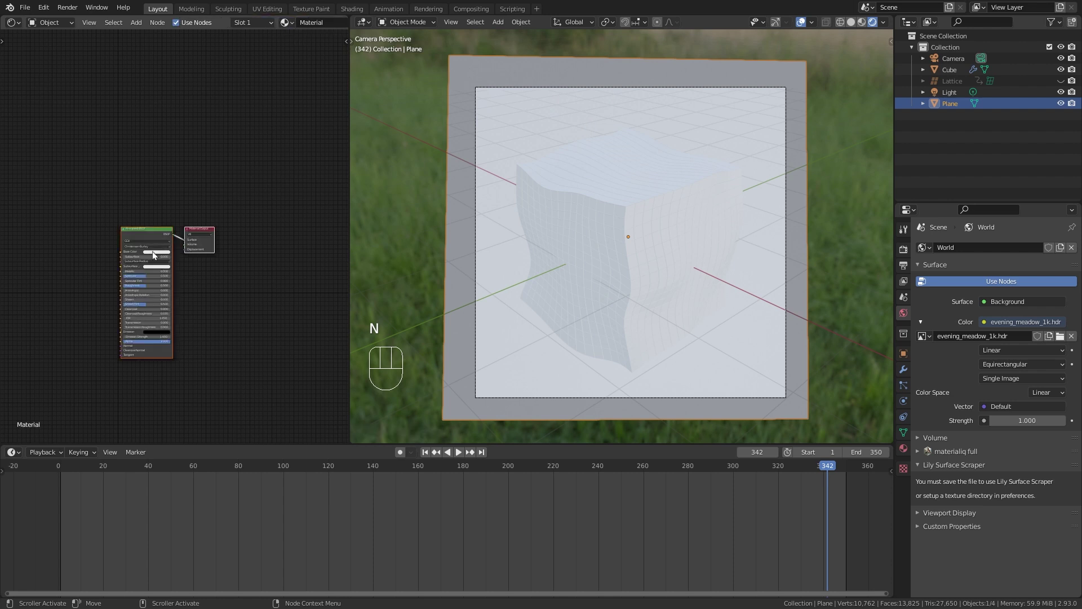
{"action": "left_click_drag", "start_coordinate": [200, 168], "coordinate": [233, 149]}
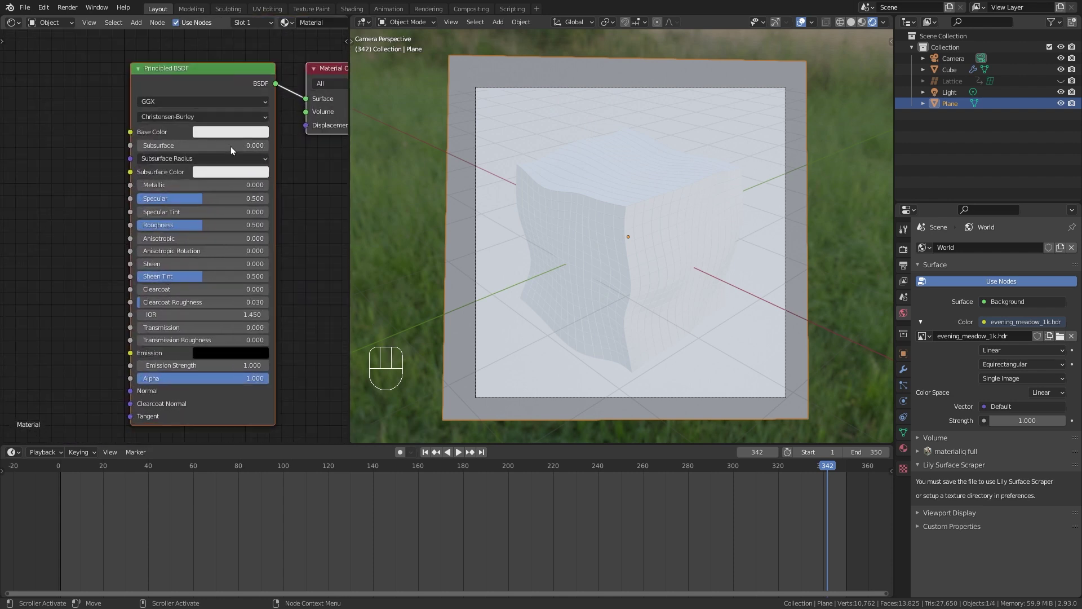
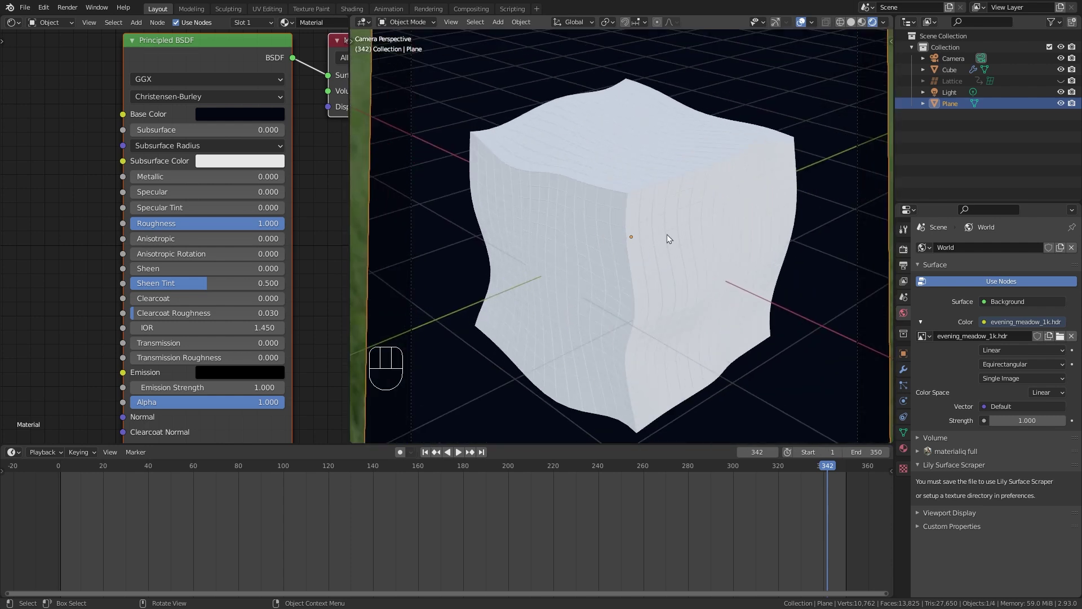
Create a new material for the cube and raise its Metallic value to 1.0
{"action": "left_click", "coordinate": [670, 237]}
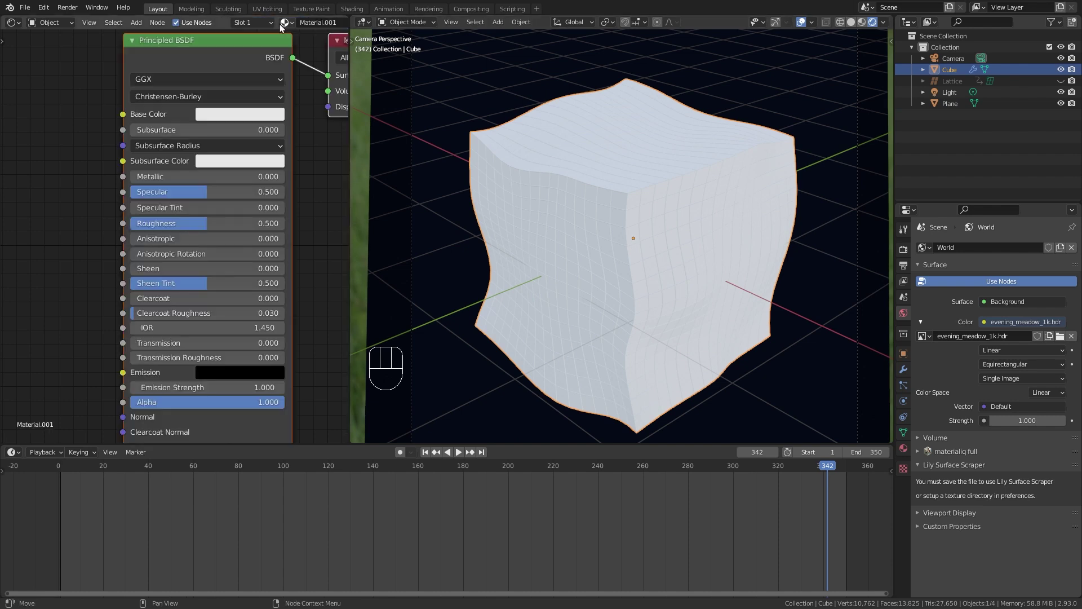
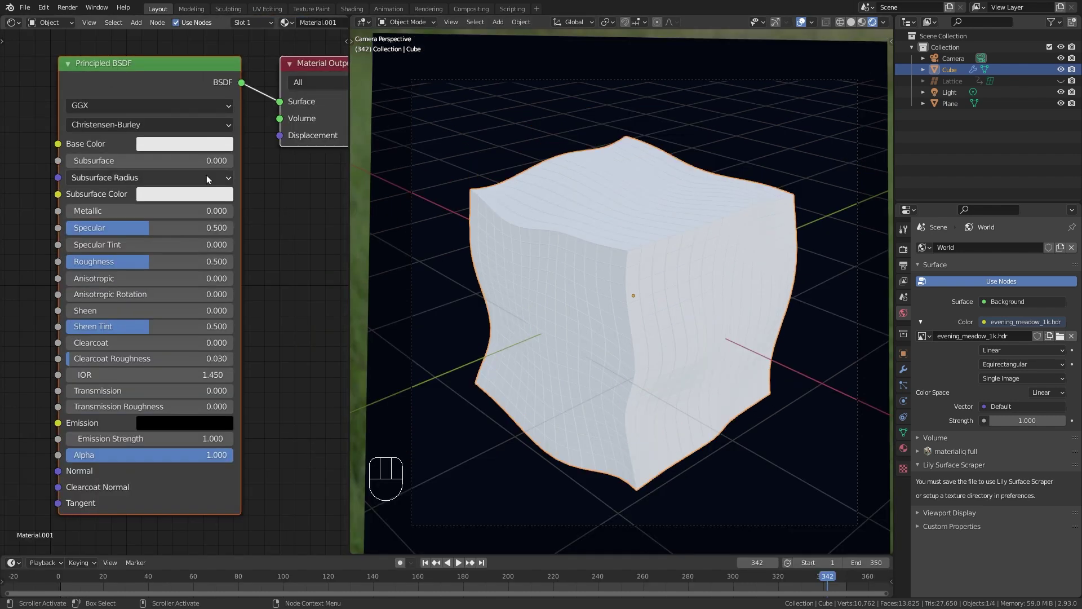
{"action": "left_click_drag", "start_coordinate": [96, 213], "coordinate": [237, 214]}
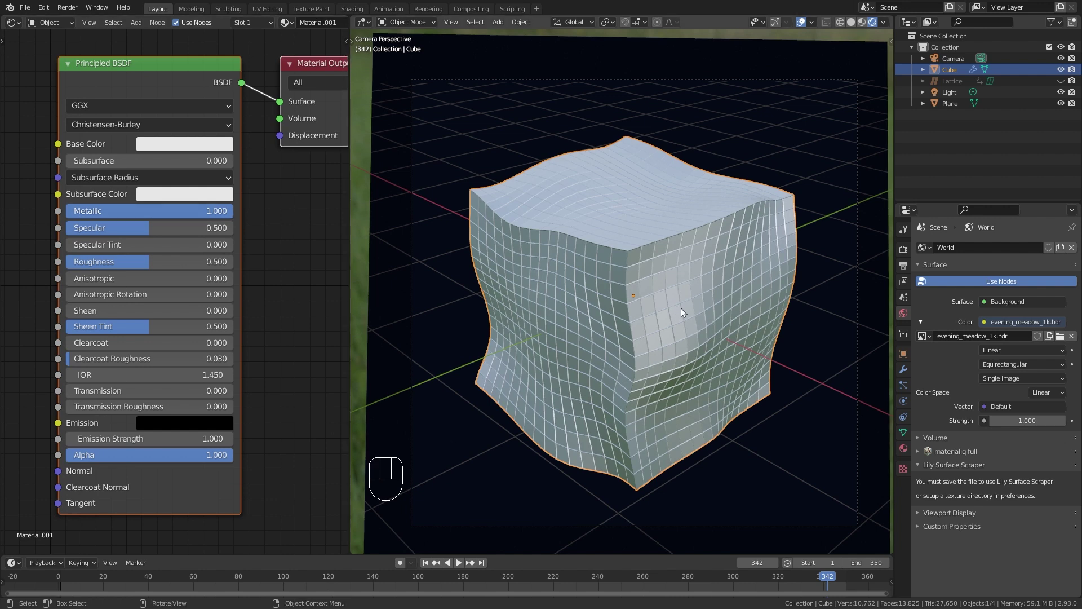
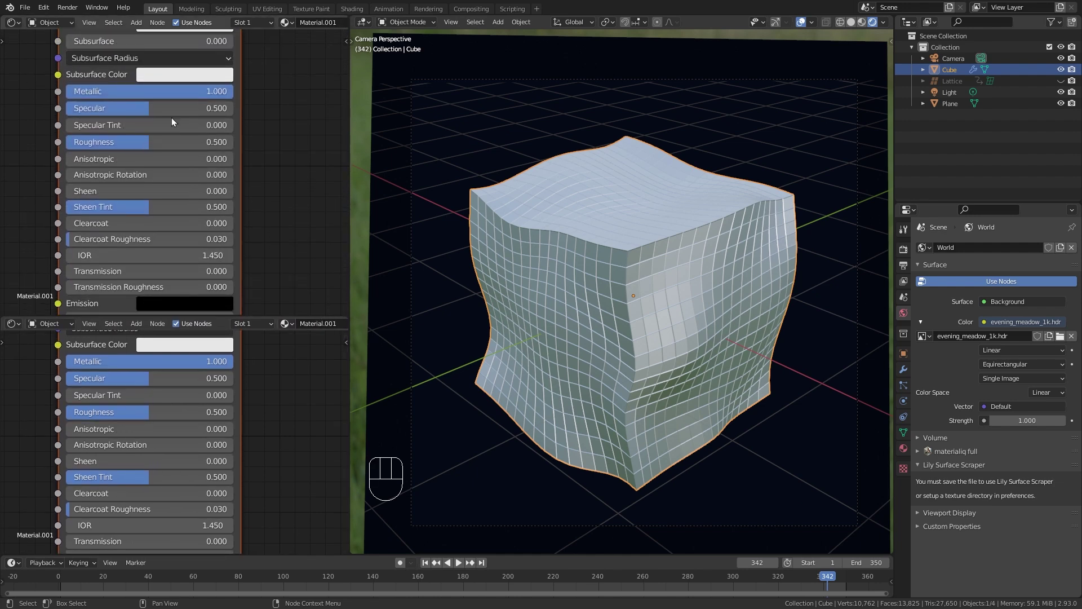
In a UV Editor, enter Edit Mode and reset the cube's UVs so each face fills the square
{"action": "left_click_drag", "start_coordinate": [21, 27], "coordinate": [49, 81]}
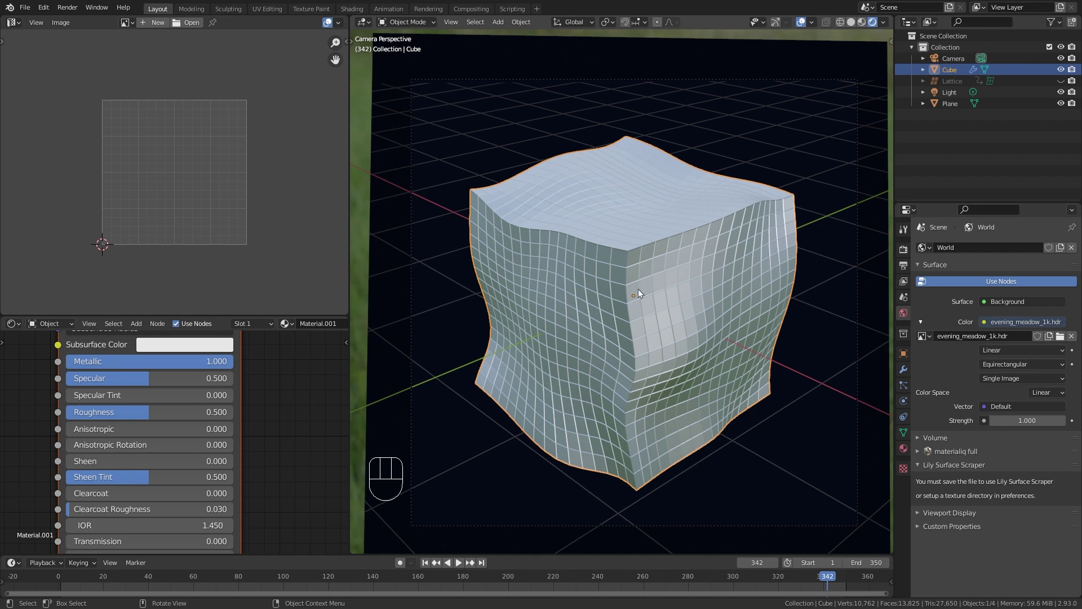
{"action": "key", "text": "Tab"}
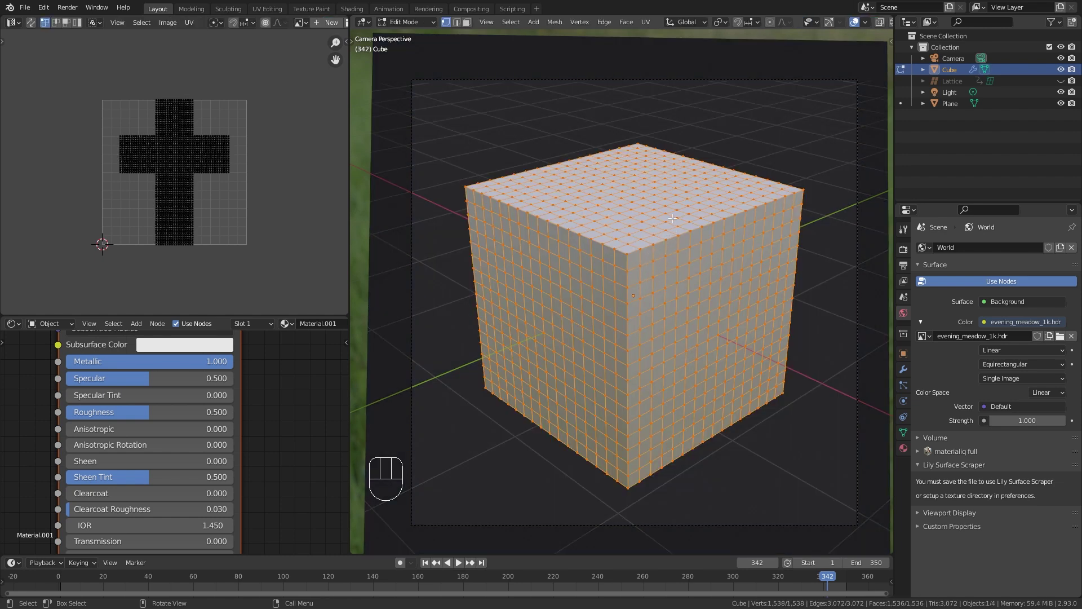
{"action": "key", "text": "u"}
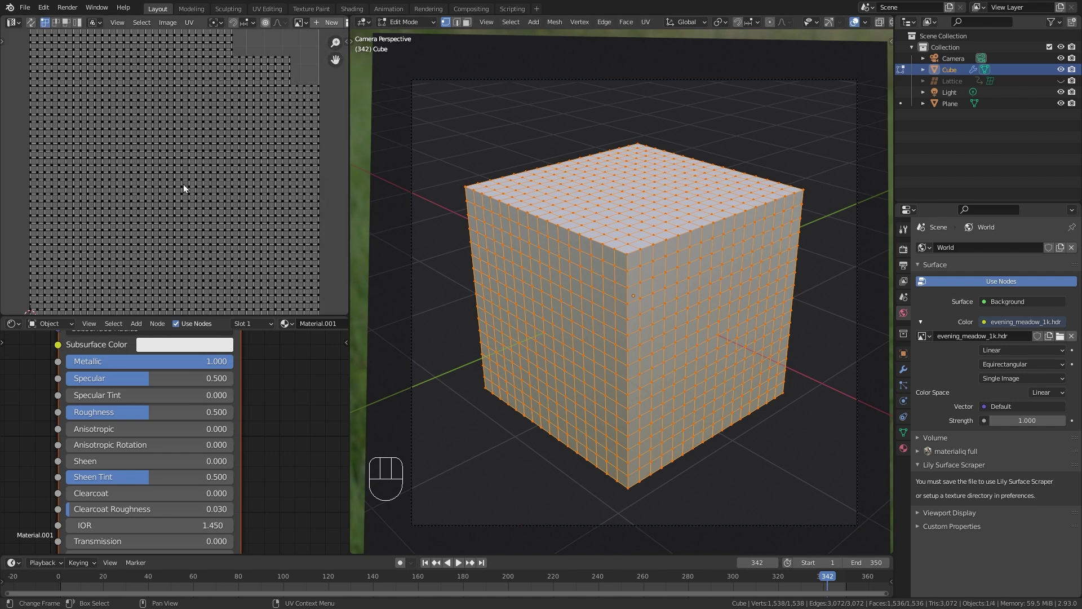
{"action": "key", "text": "a"}
Scale every UV face square down to 0.39 about its individual origin
{"action": "left_click_drag", "start_coordinate": [160, 167], "coordinate": [185, 153]}
{"action": "left_click_drag", "start_coordinate": [214, 30], "coordinate": [250, 76]}
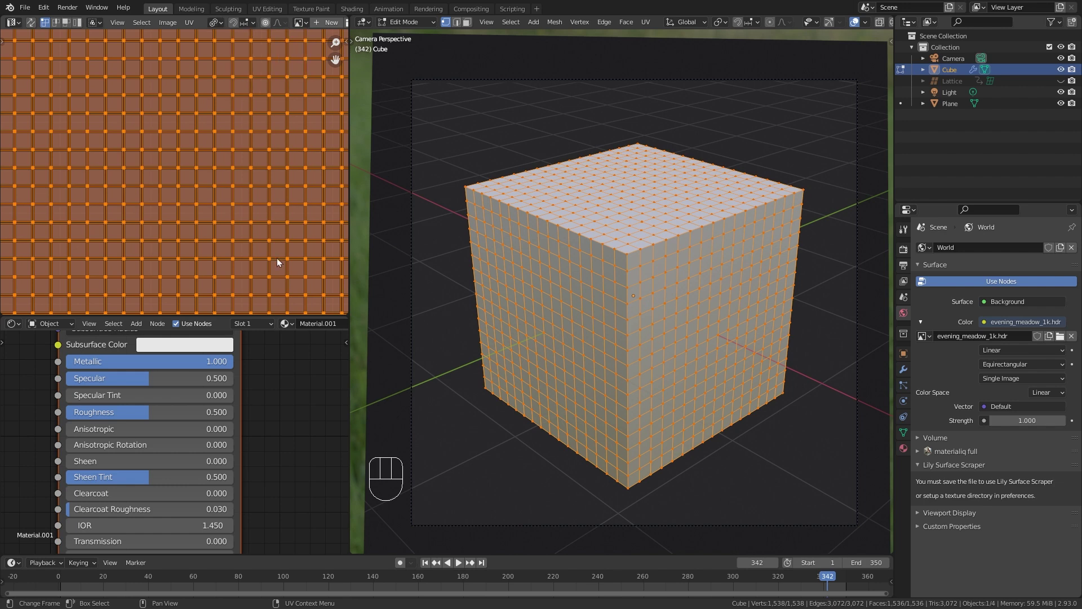
{"action": "key", "text": "s"}
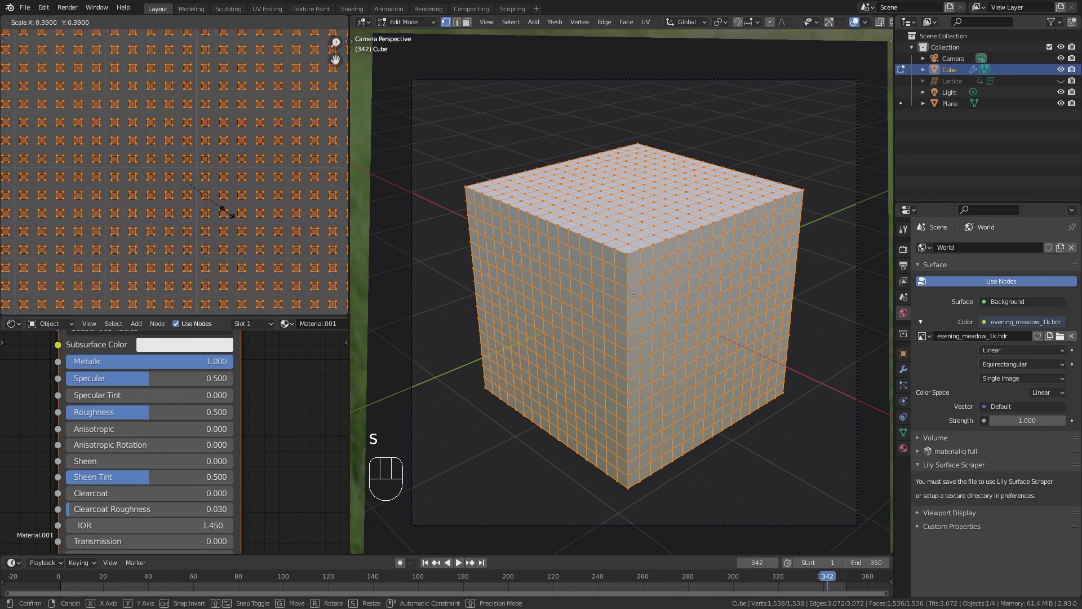
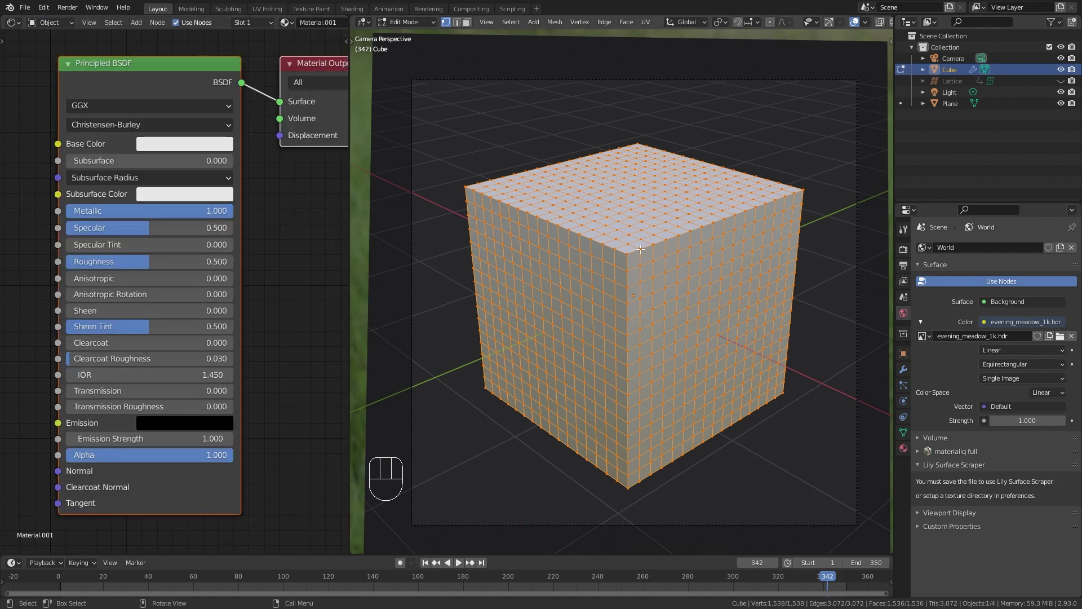
Back in Object Mode, add a Texture Coordinate node and wire its UV output toward the base colour
{"action": "key", "text": "Tab"}
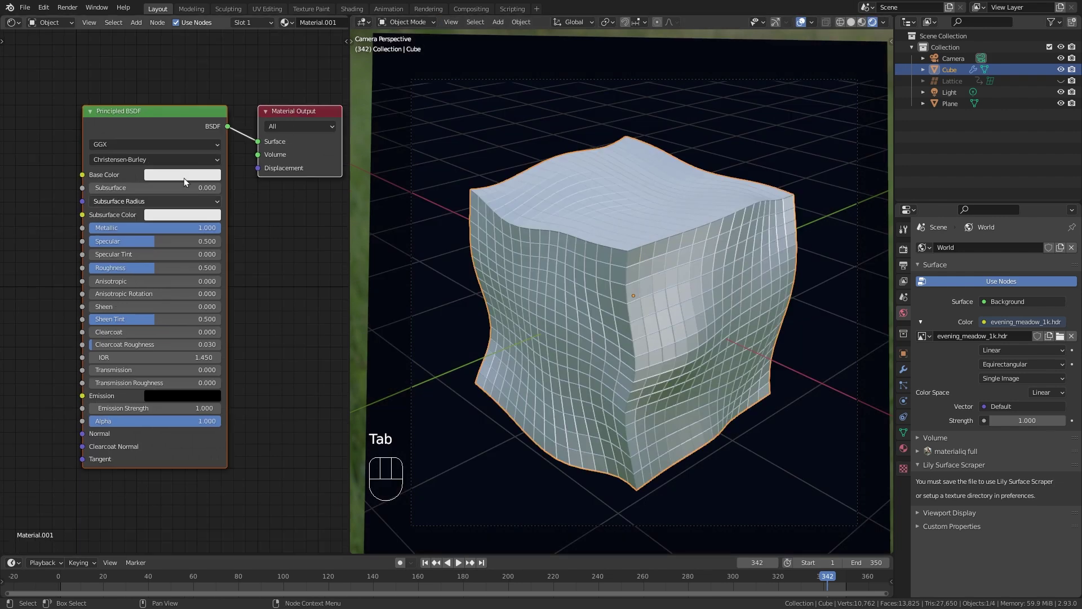
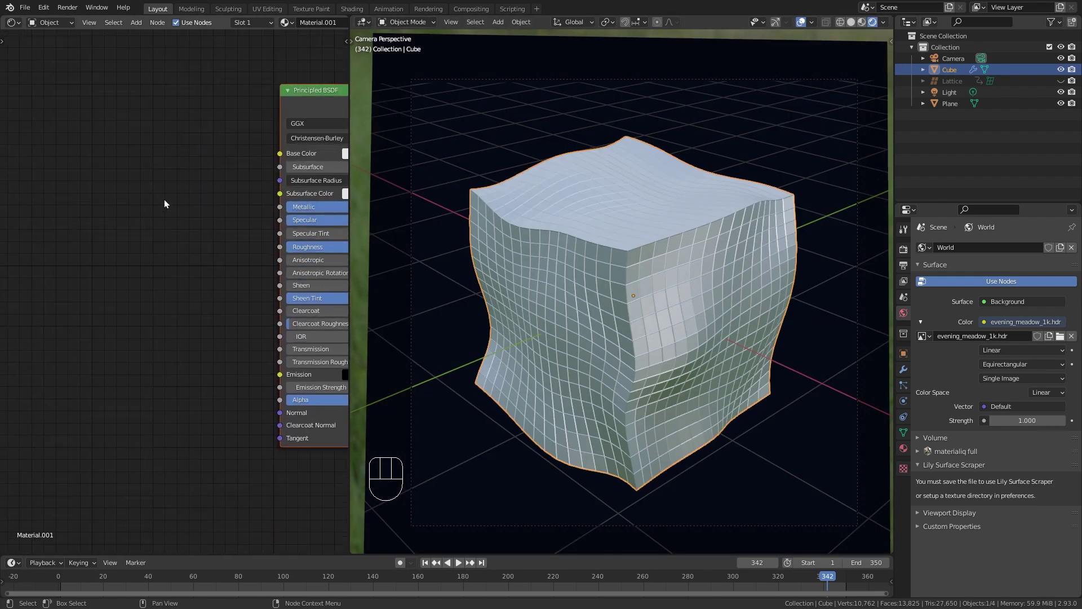
{"action": "middle_click", "coordinate": [166, 202]}
{"action": "key", "text": "shift+a"}
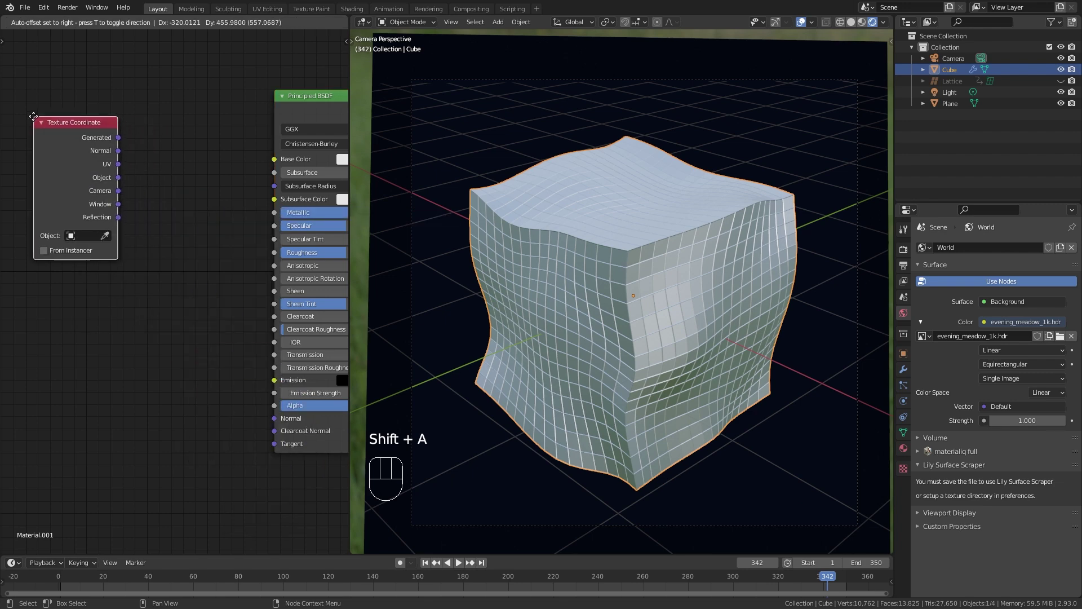
{"action": "left_click", "coordinate": [106, 158]}
{"action": "left_click", "coordinate": [106, 158]}
{"action": "left_click", "coordinate": [106, 158]}
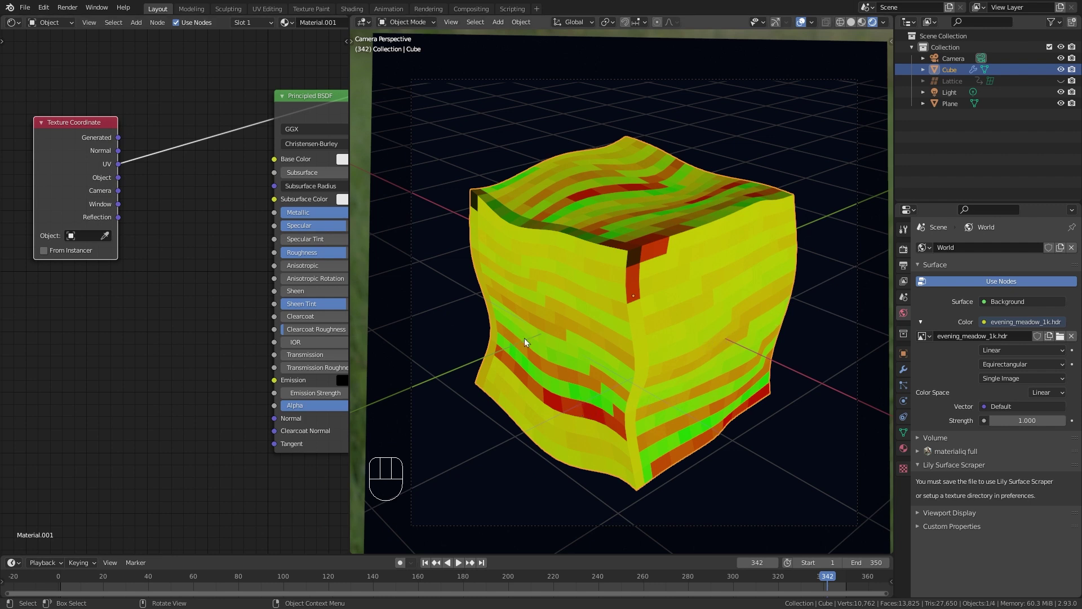
Insert a Noise Texture between the UV coordinates and the Principled BSDF base colour
{"action": "key", "text": "shift+a"}
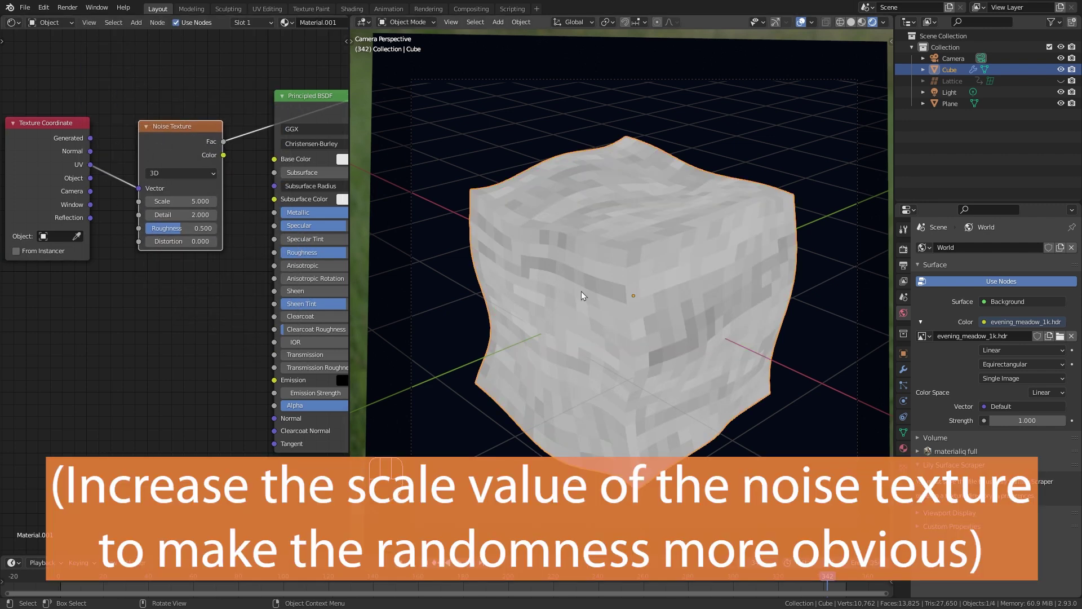
{"action": "left_click", "coordinate": [185, 295]}
{"action": "left_click_drag", "start_coordinate": [168, 168], "coordinate": [221, 186]}
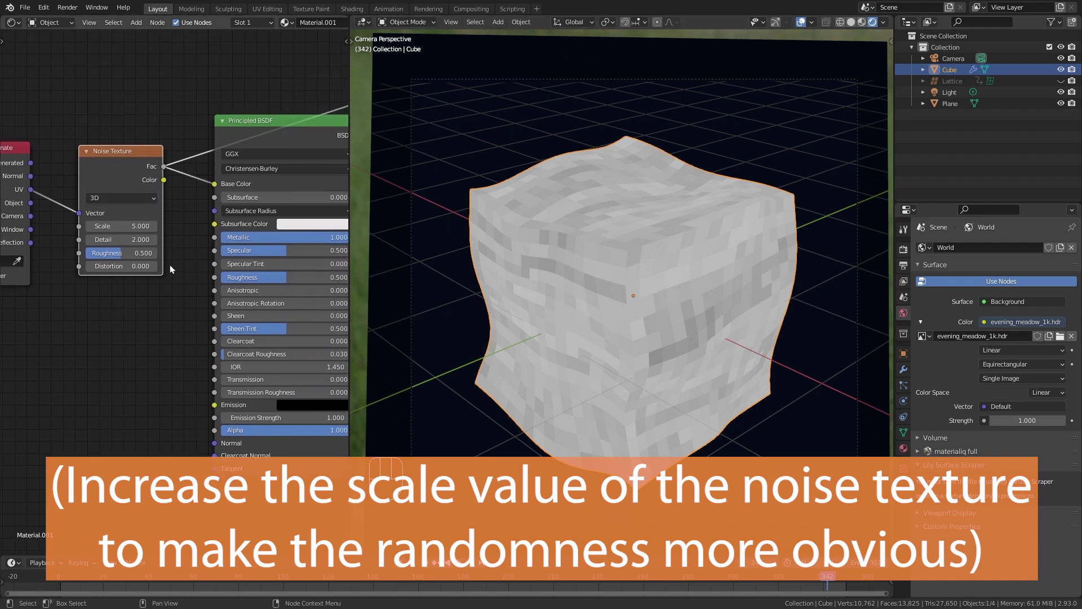
{"action": "left_click", "coordinate": [276, 136]}
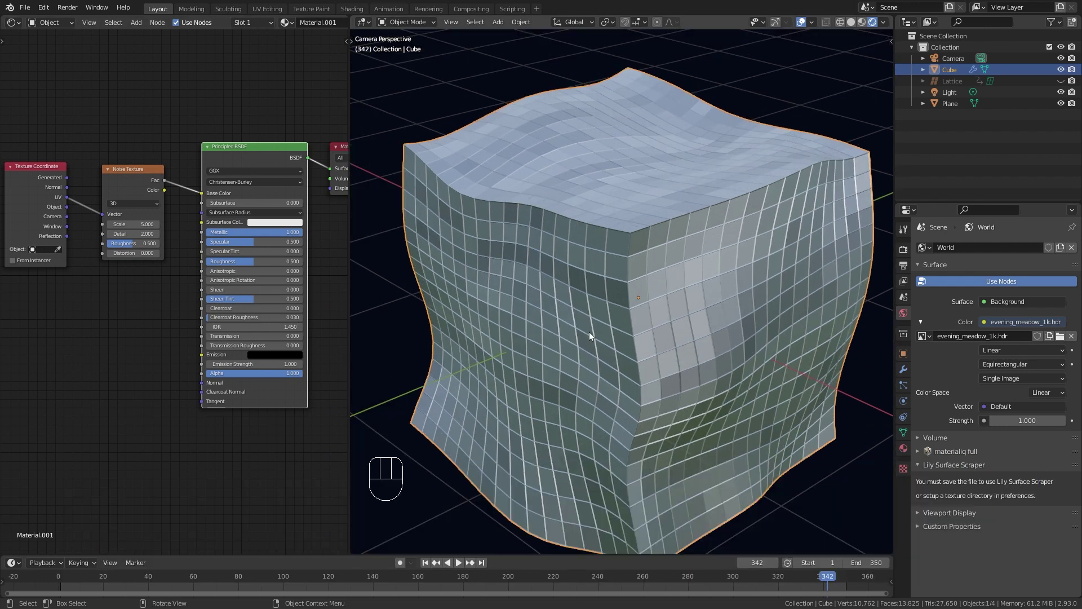
{"action": "middle_click", "coordinate": [175, 249]}
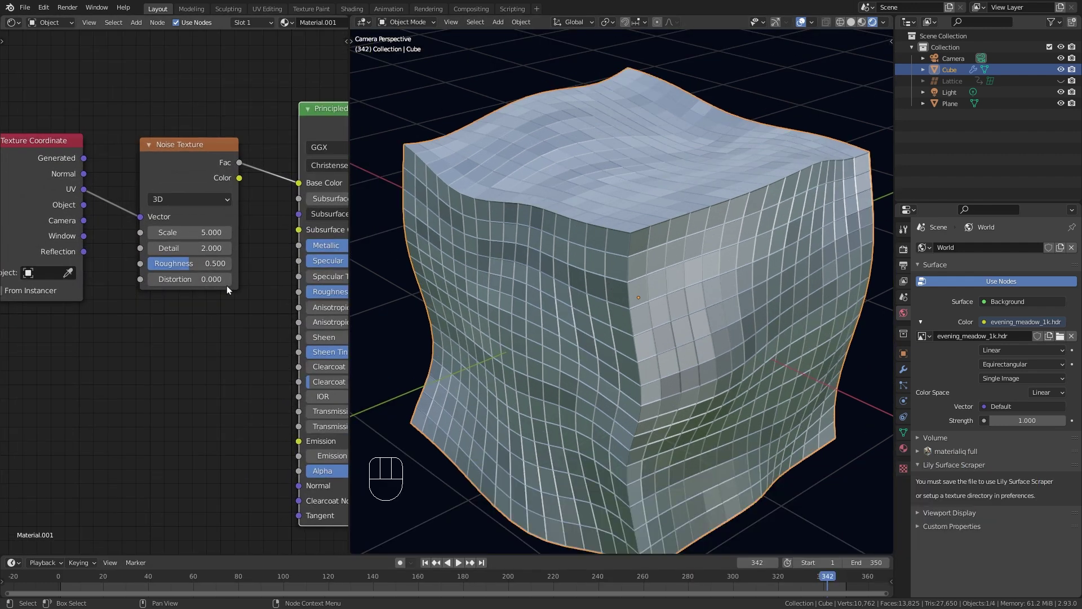
{"action": "middle_click", "coordinate": [226, 308]}
Add a ColorRamp after the noise and set one of its stops to a purple hue
{"action": "key", "text": "shift+a"}
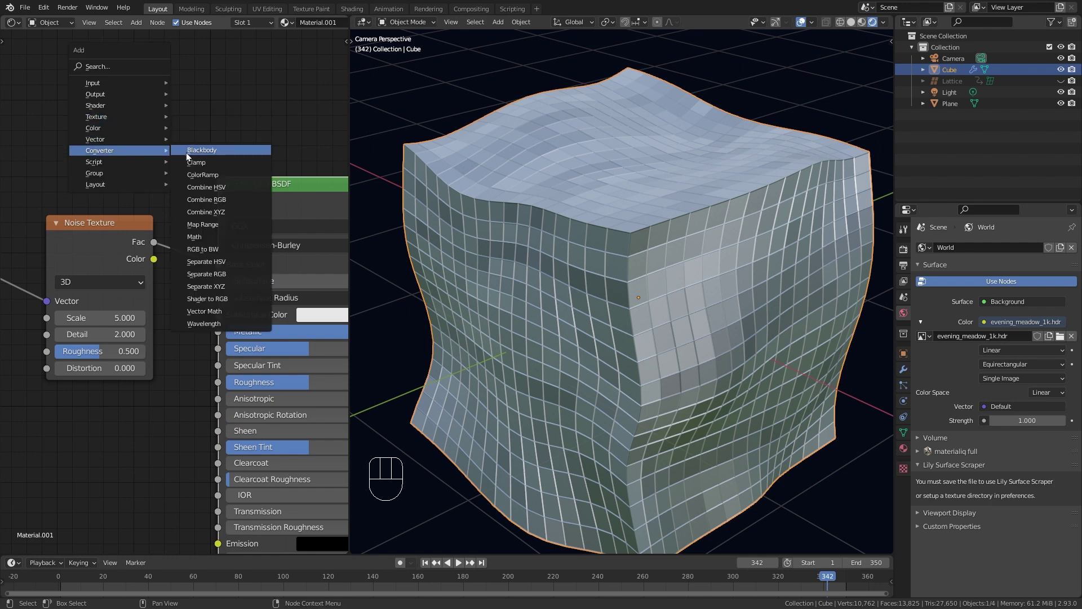
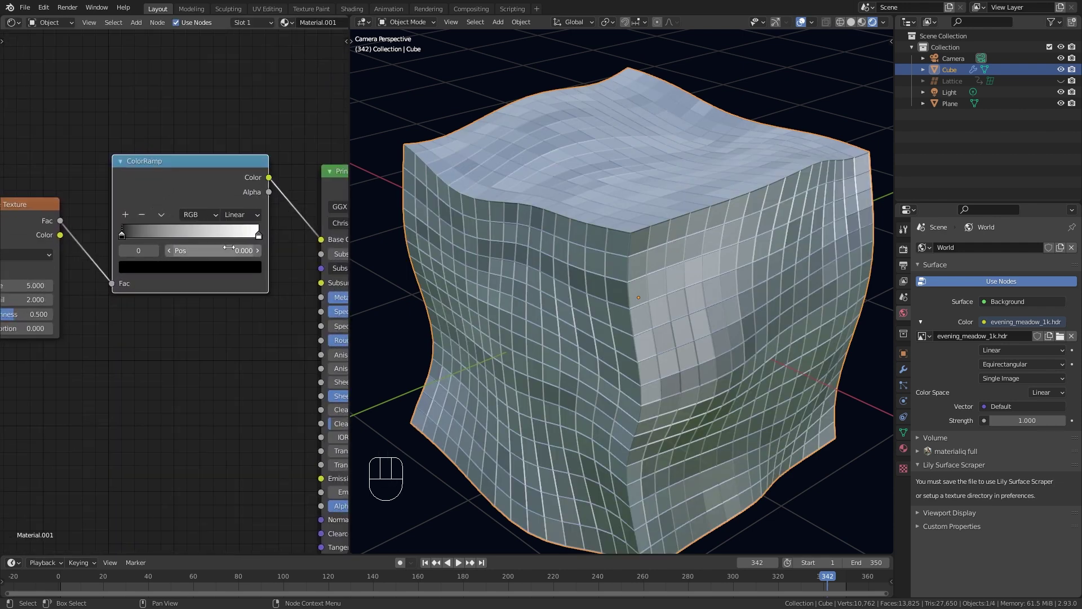
{"action": "left_click", "coordinate": [262, 239]}
{"action": "left_click", "coordinate": [231, 272]}
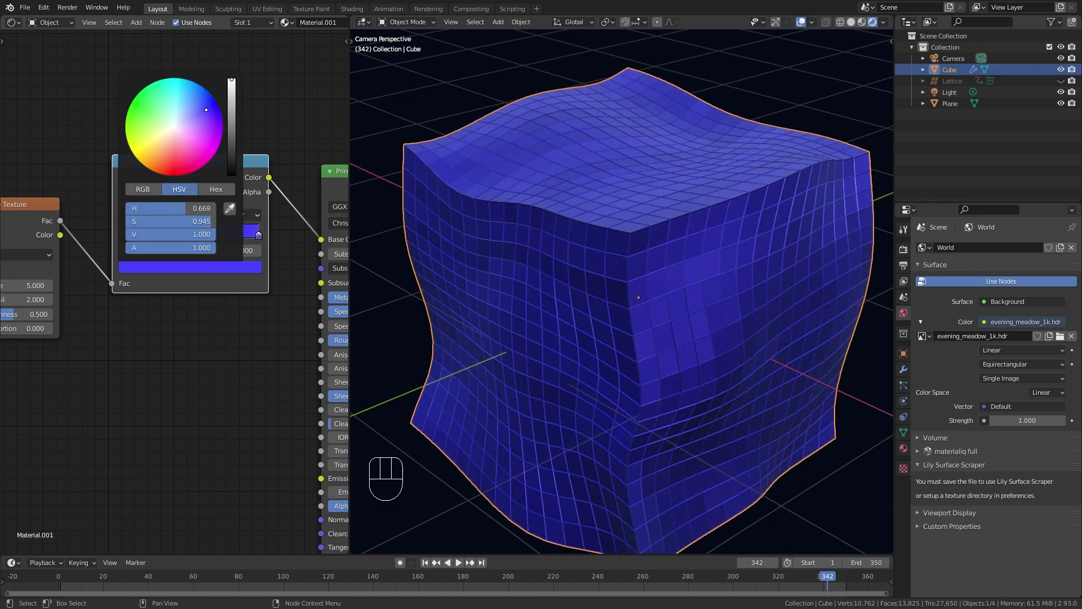
{"action": "left_click", "coordinate": [126, 239]}
{"action": "left_click", "coordinate": [185, 268]}
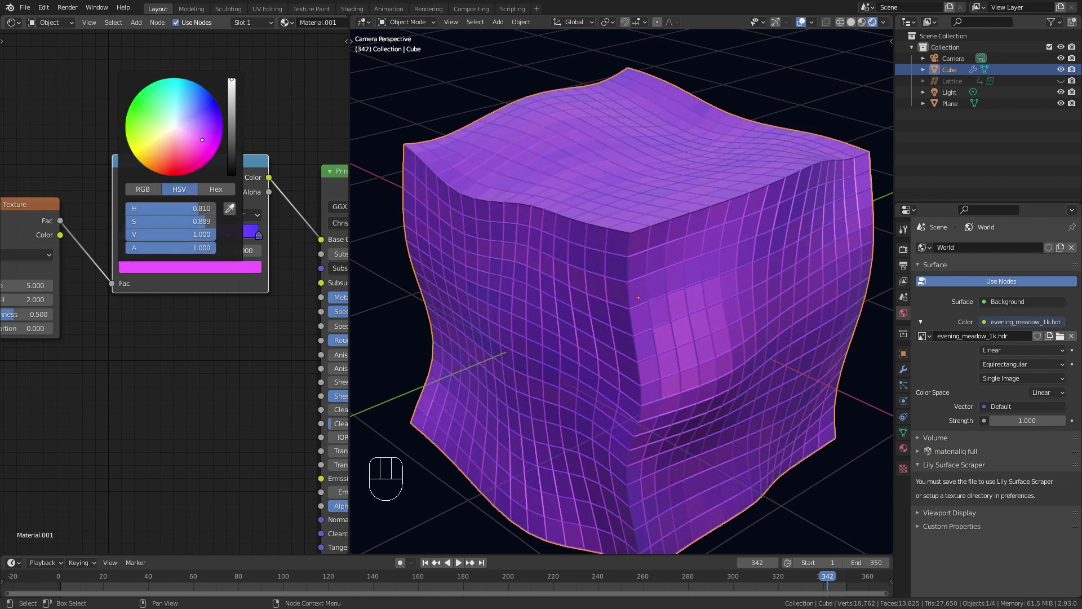
{"action": "key", "text": "shift+a"}
Insert a Hue/Saturation node before the shader and set the colour-management look to High Contrast
{"action": "key", "text": "shift+a"}
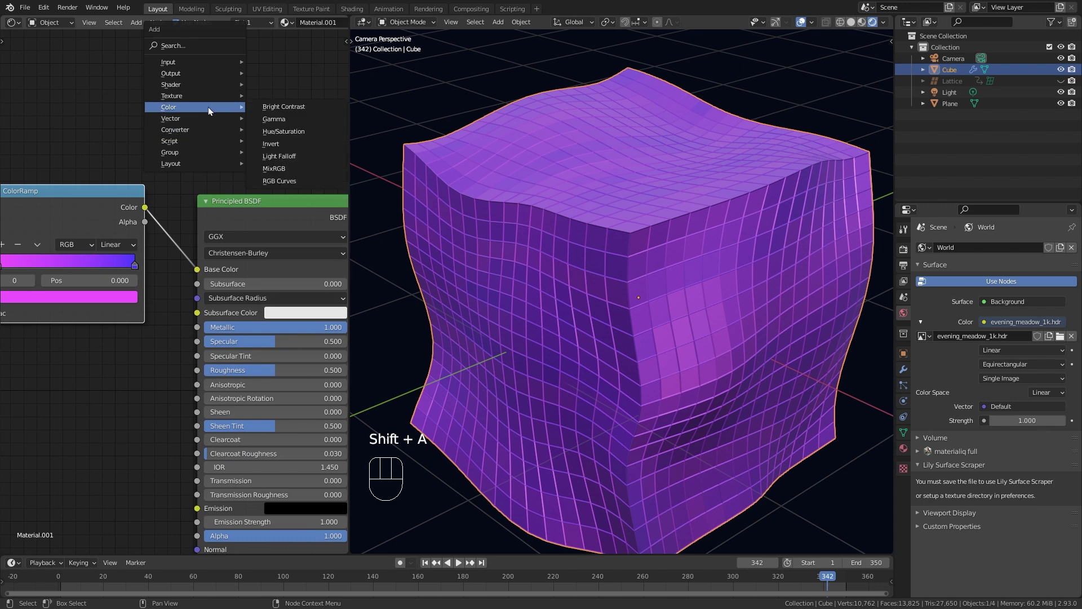
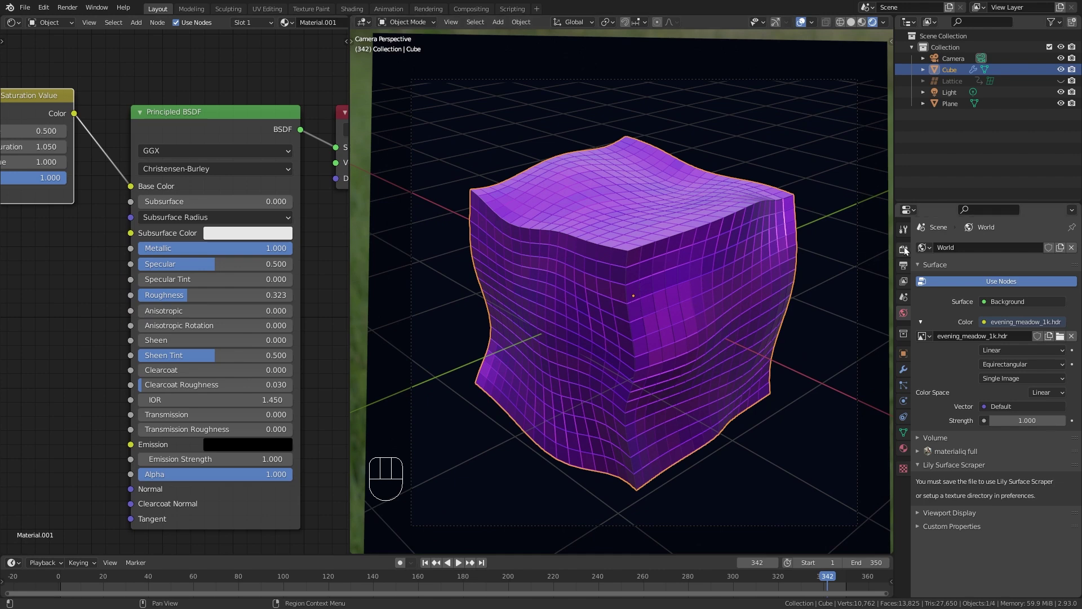
{"action": "left_click", "coordinate": [932, 487]}
{"action": "left_click_drag", "start_coordinate": [1027, 499], "coordinate": [1028, 458]}
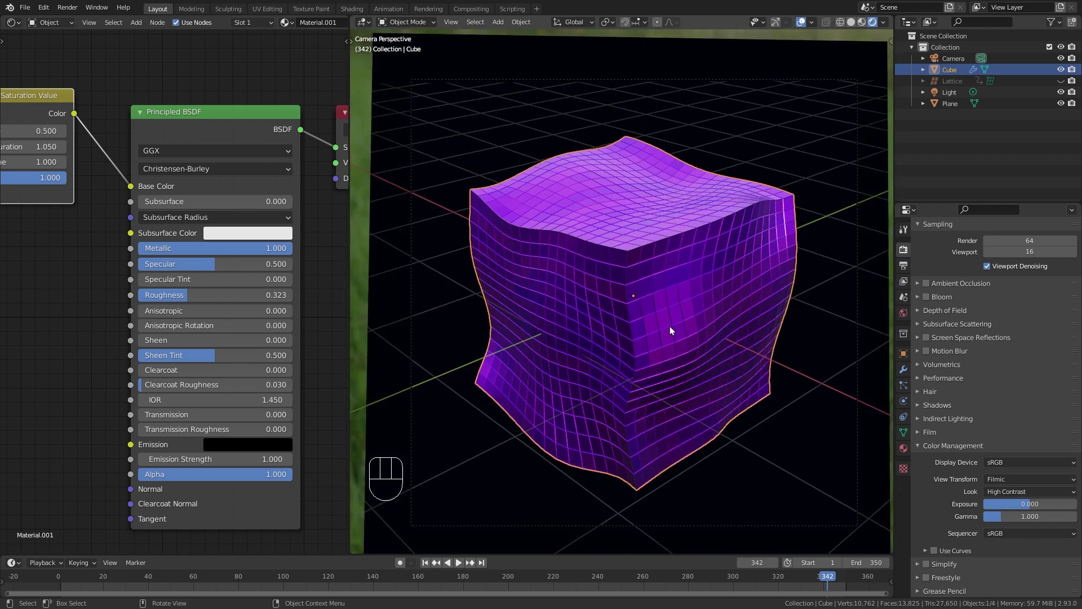
Add a second material slot and set the Wireframe modifier's Material Offset to 1
{"action": "middle_click", "coordinate": [268, 248]}
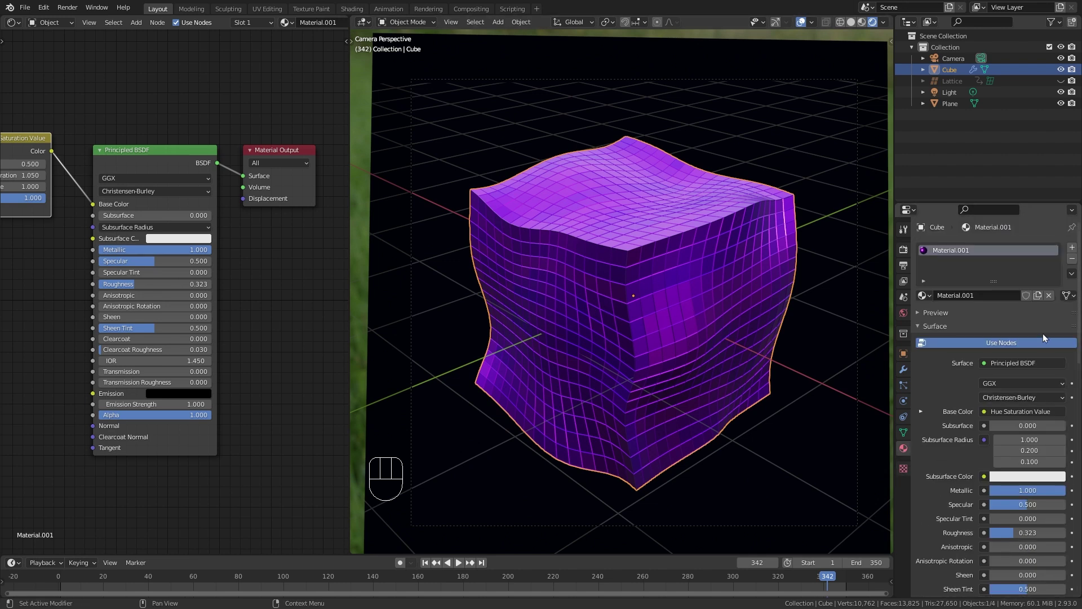
{"action": "left_click", "coordinate": [1075, 250]}
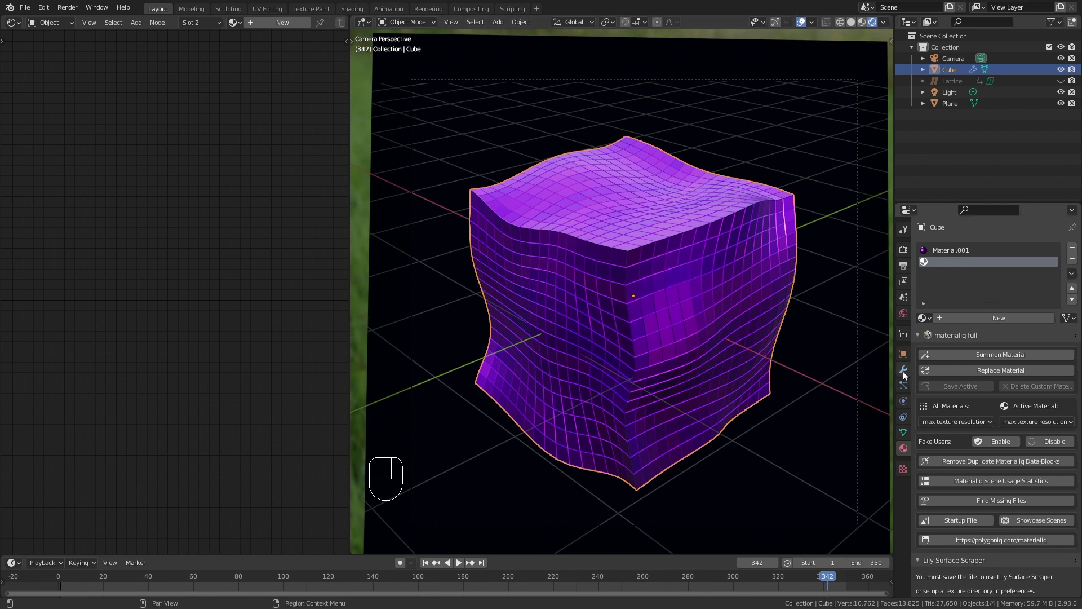
{"action": "left_click", "coordinate": [907, 378]}
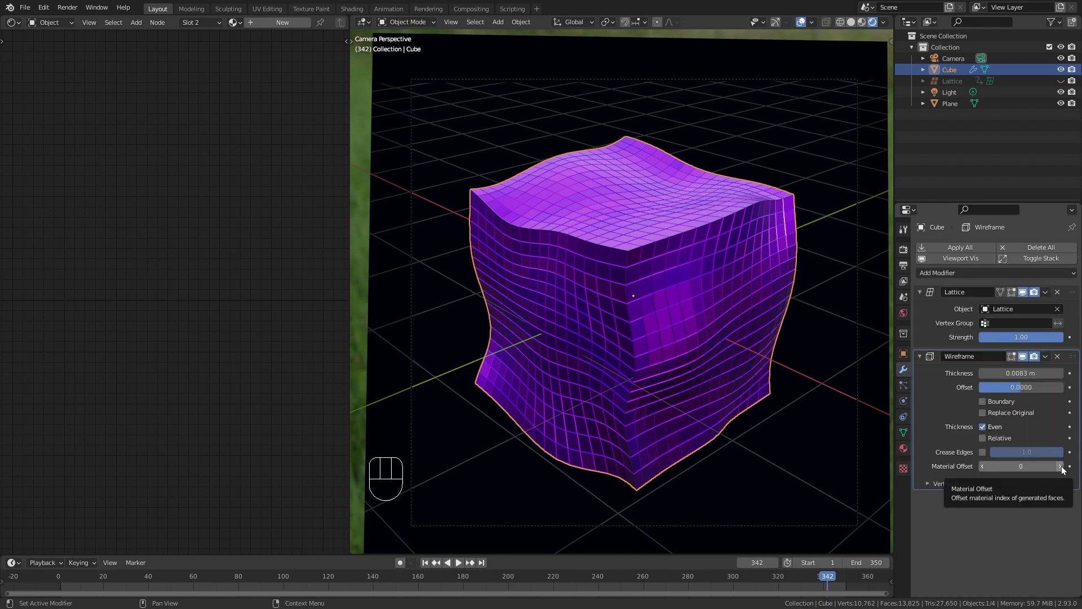
{"action": "left_click", "coordinate": [1065, 472]}
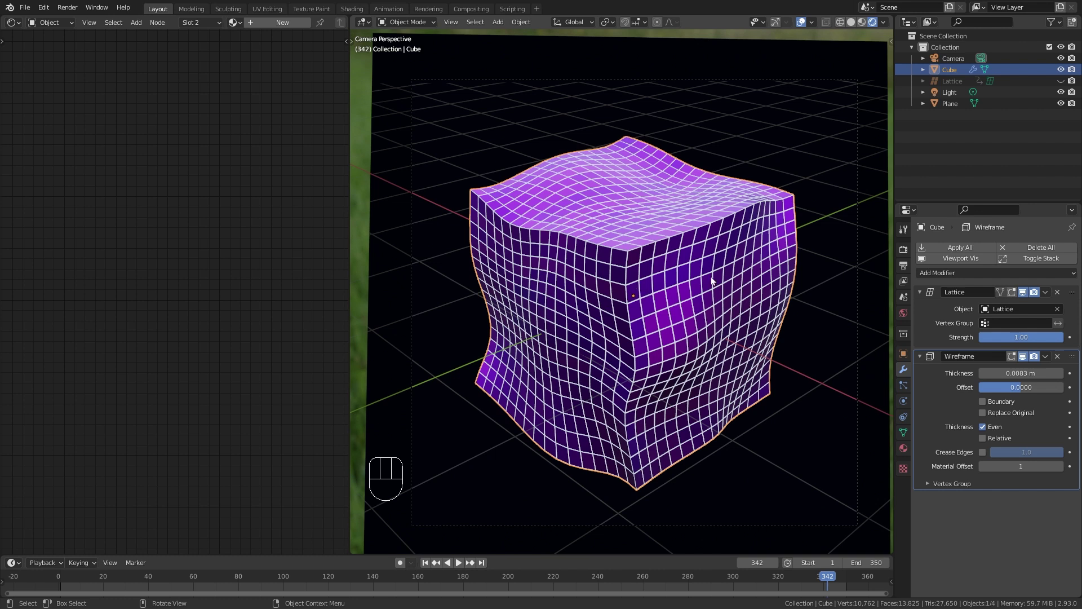
Assign the dark matte material to slot 2 and thin the wireframe thickness to 0.0056 m
{"action": "left_click", "coordinate": [906, 451]}
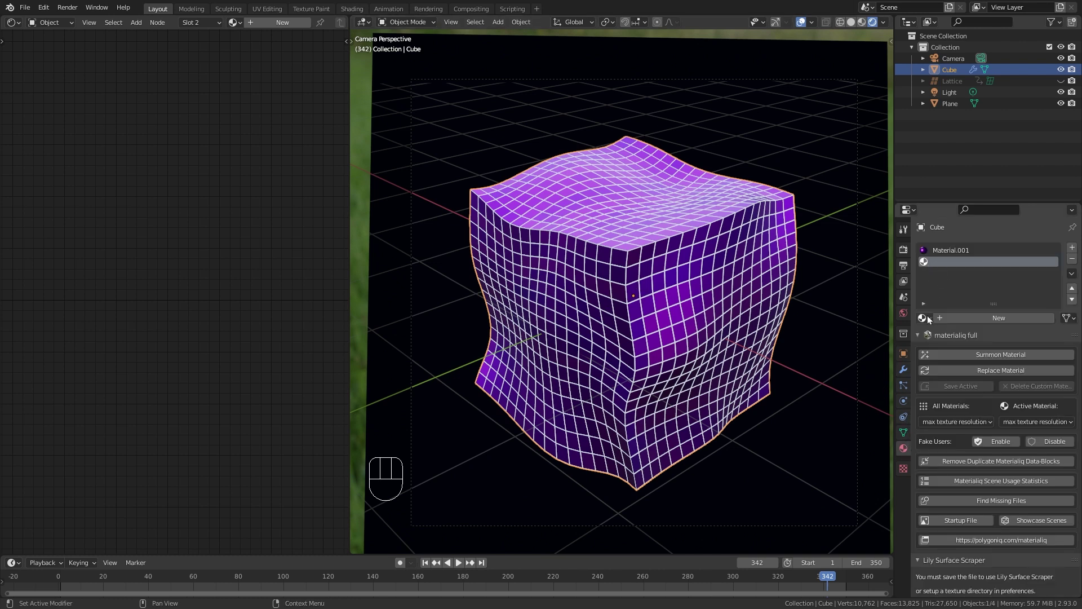
{"action": "left_click_drag", "start_coordinate": [930, 318], "coordinate": [966, 339]}
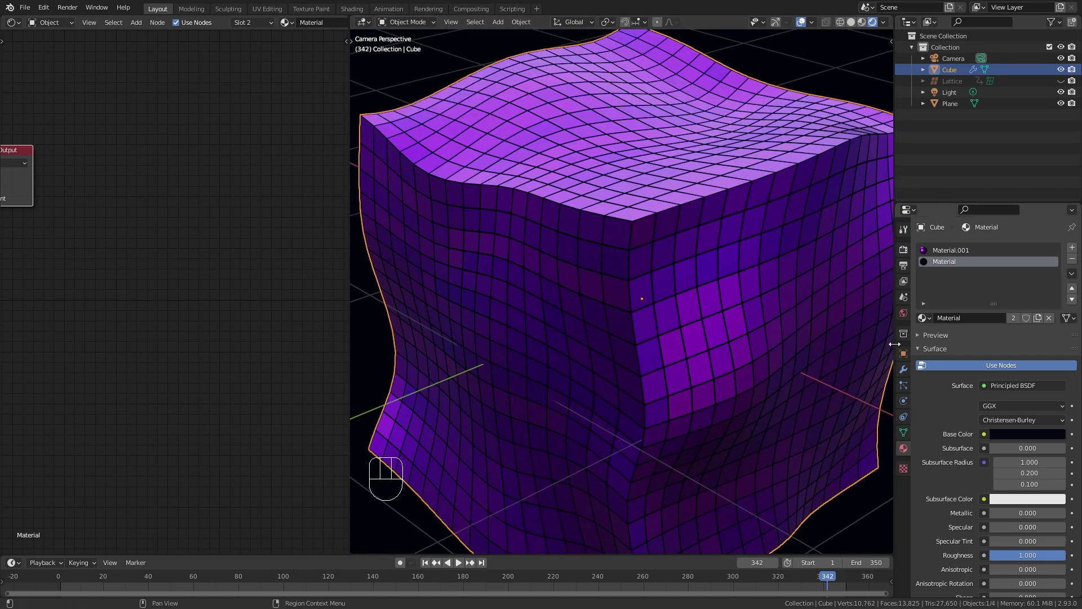
{"action": "left_click", "coordinate": [907, 371]}
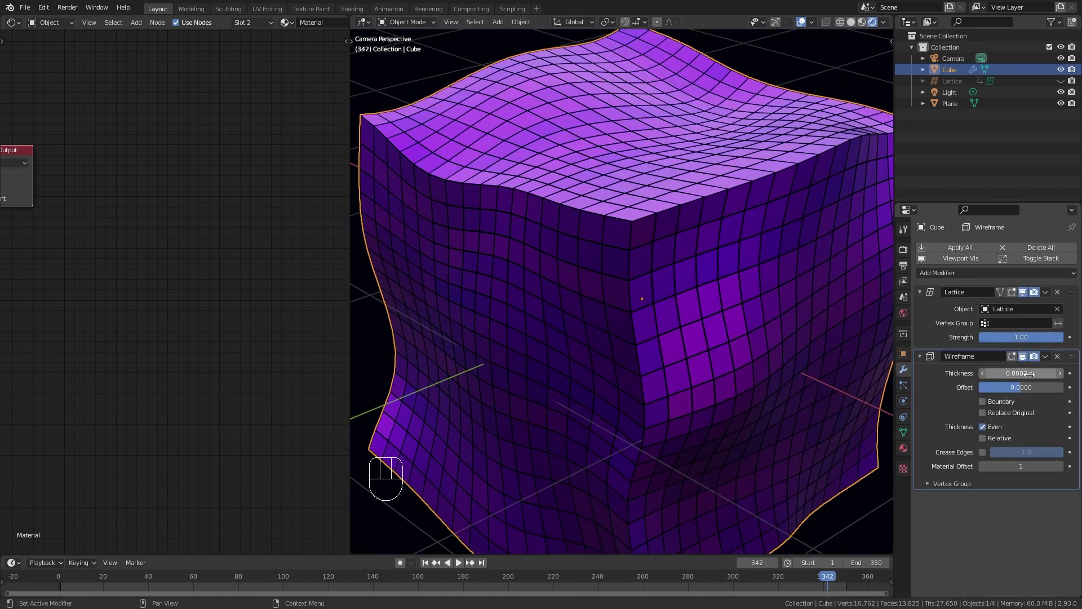
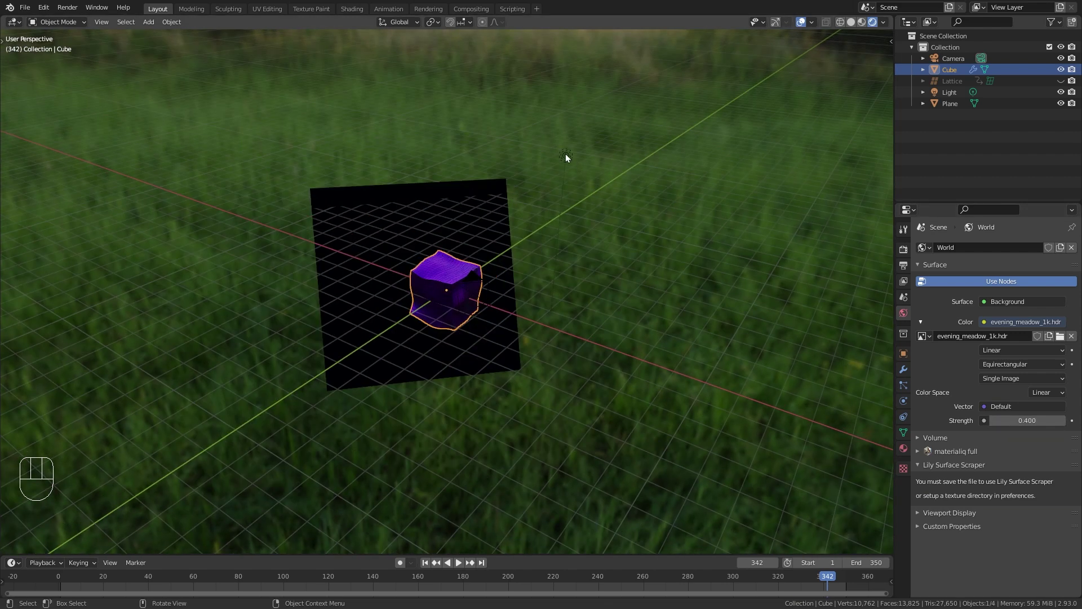
Select the light and, from top view, grab it and move it away from the cube
{"action": "left_click", "coordinate": [568, 156]}
{"action": "left_click_drag", "start_coordinate": [552, 202], "coordinate": [538, 188]}
{"action": "key", "text": "KP_7"}
{"action": "key", "text": "g"}
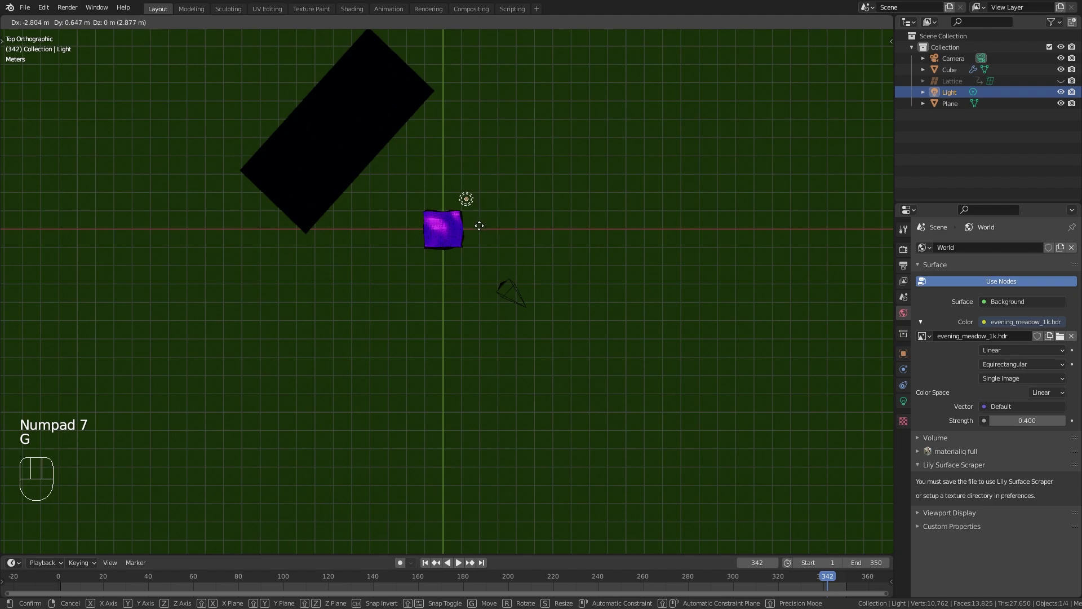
{"action": "left_click_drag", "start_coordinate": [517, 256], "coordinate": [457, 200]}
{"action": "left_click_drag", "start_coordinate": [472, 217], "coordinate": [477, 291]}
{"action": "left_click_drag", "start_coordinate": [485, 283], "coordinate": [483, 264]}
{"action": "left_click_drag", "start_coordinate": [491, 348], "coordinate": [509, 279]}
{"action": "key", "text": "g"}
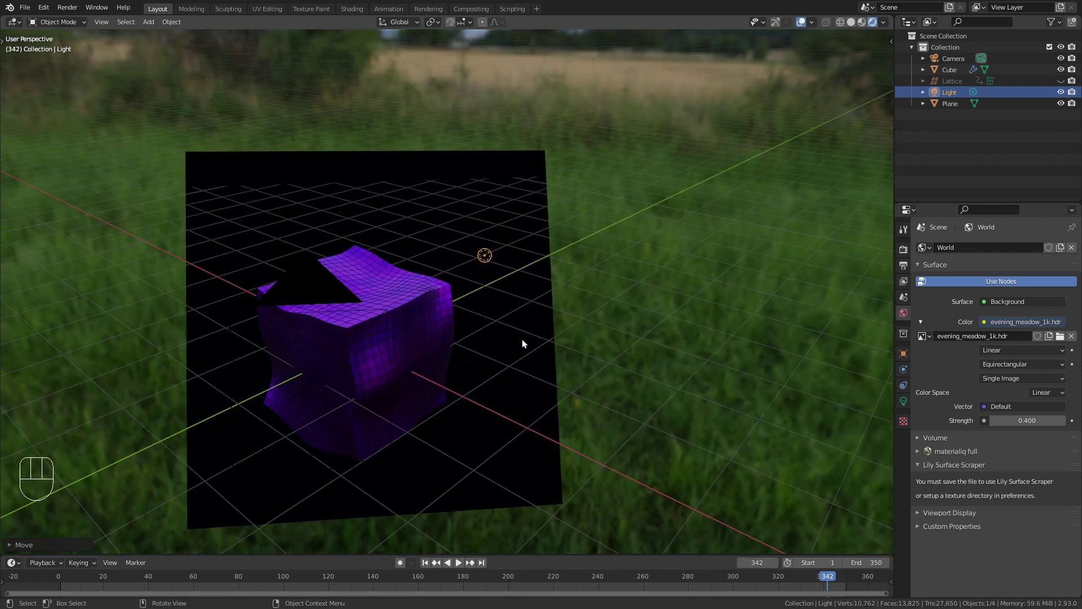
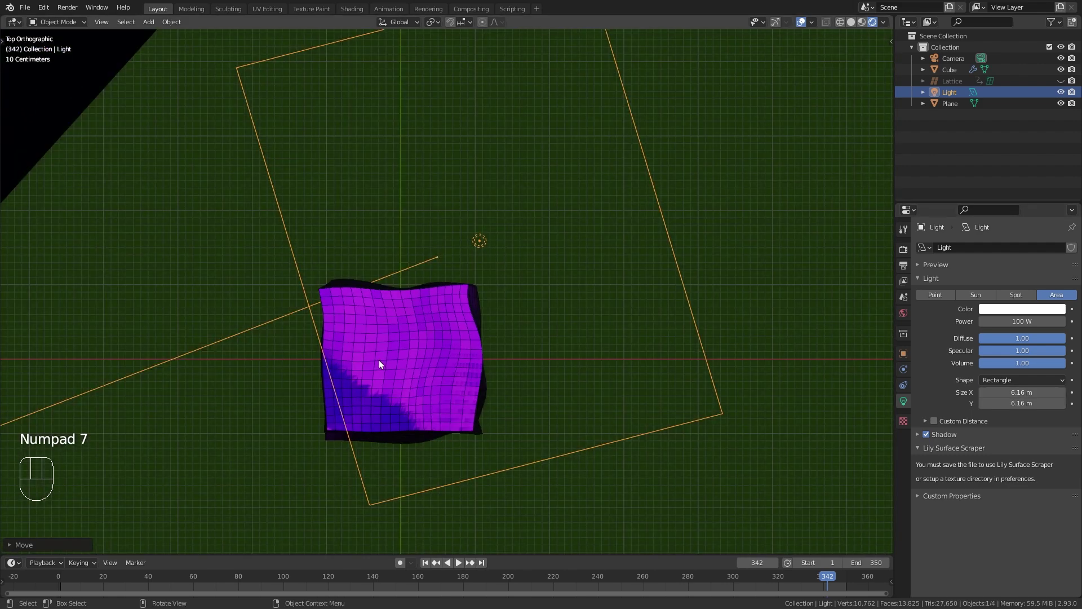
Position and scale the area light to about 6.45 m size at 2000 W power
{"action": "key", "text": "r"}
{"action": "key", "text": "g"}
{"action": "left_click_drag", "start_coordinate": [568, 401], "coordinate": [596, 357]}
{"action": "key", "text": "r"}
{"action": "key", "text": "g"}
{"action": "key", "text": "KP_0"}
{"action": "middle_click", "coordinate": [445, 321]}
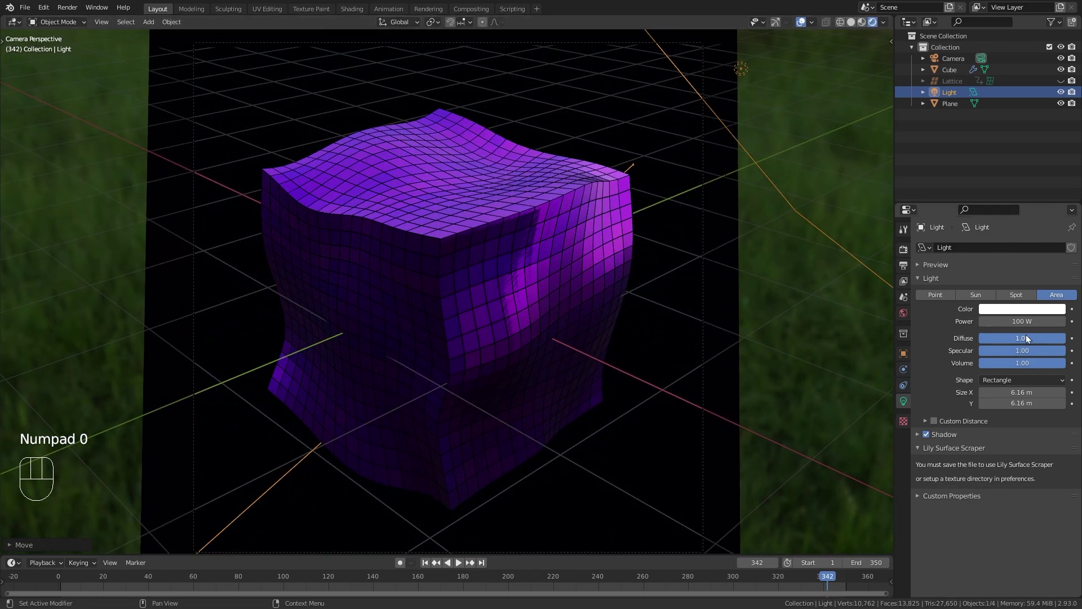
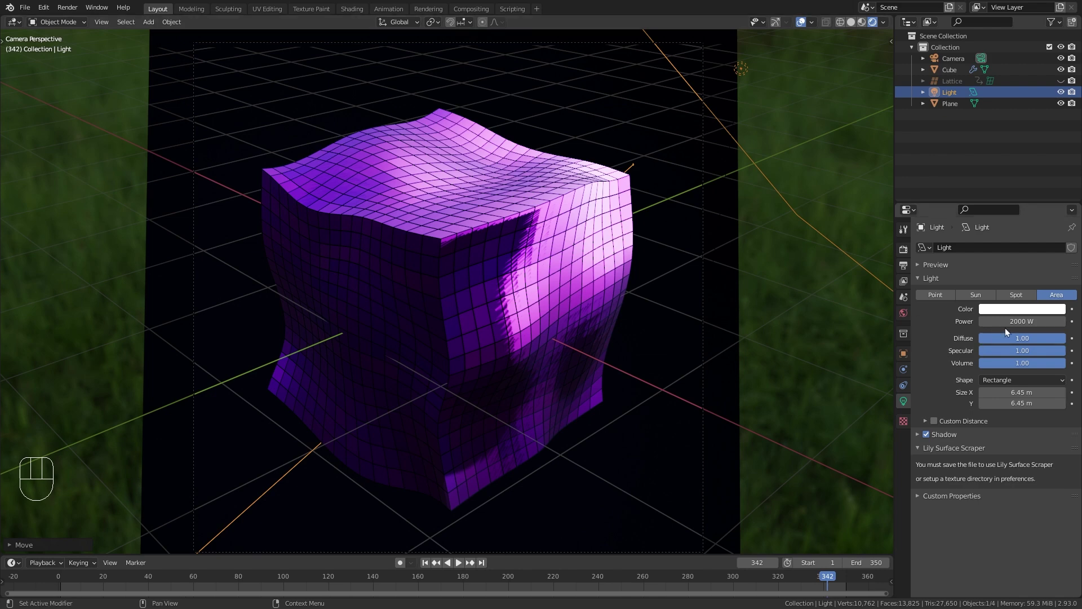
Tint the light's colour a pale pink-purple
{"action": "left_click", "coordinate": [1018, 313]}
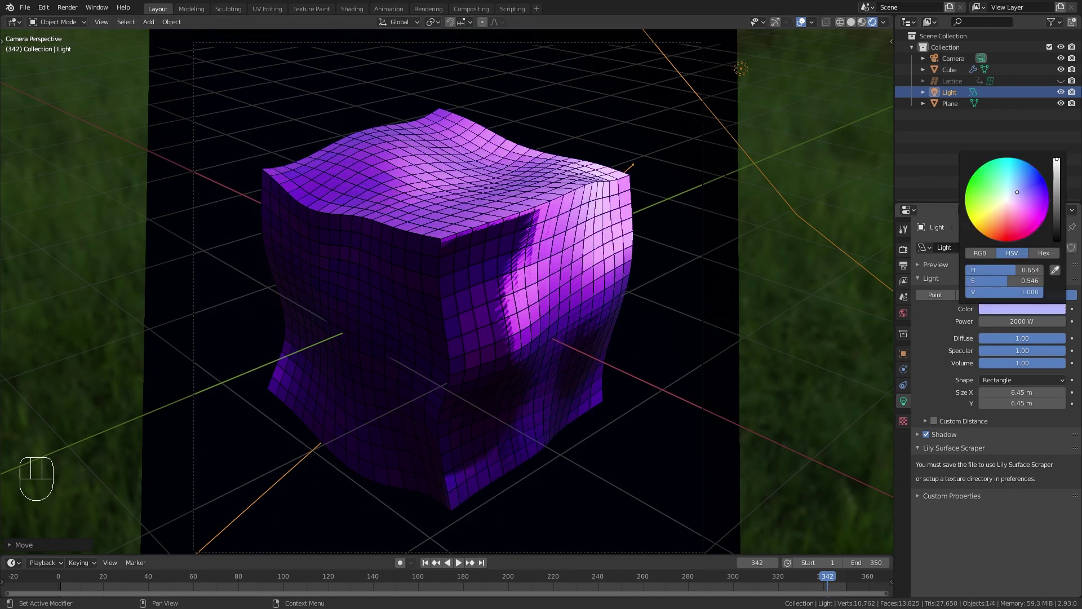